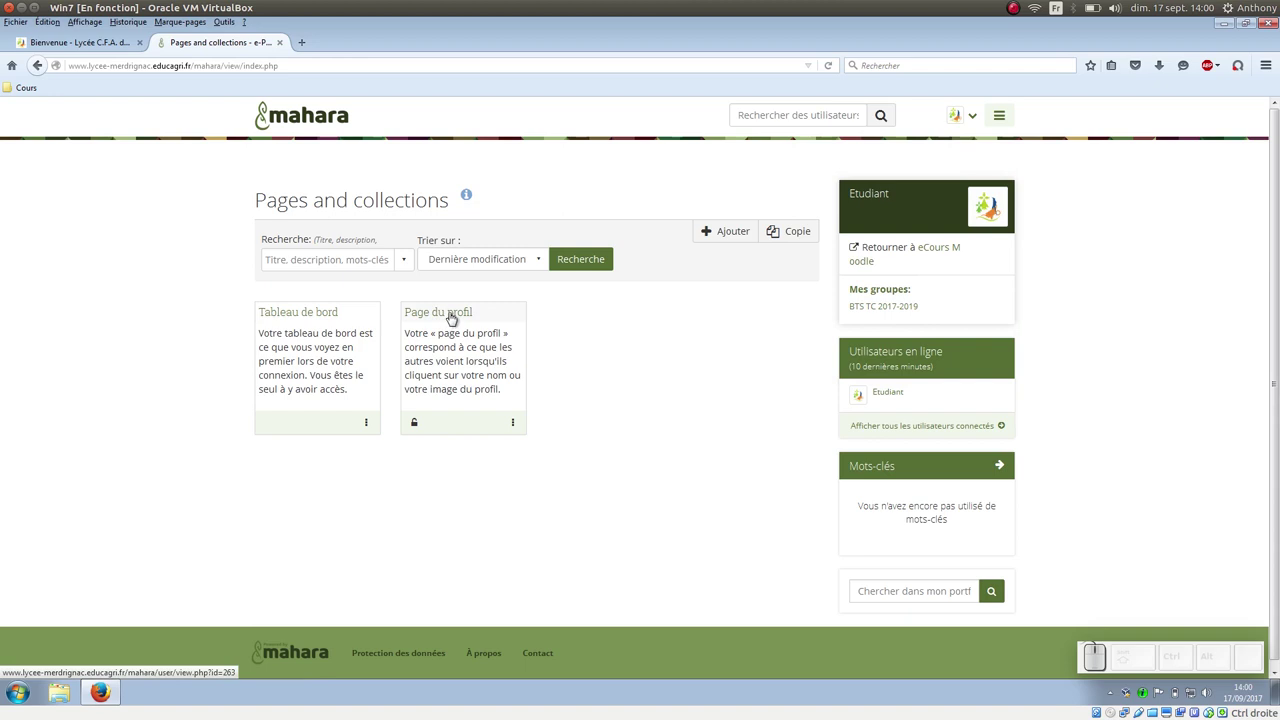
Open the Page du profil card from Pages and collections to edit its content
{"action": "left_click", "coordinate": [456, 317]}
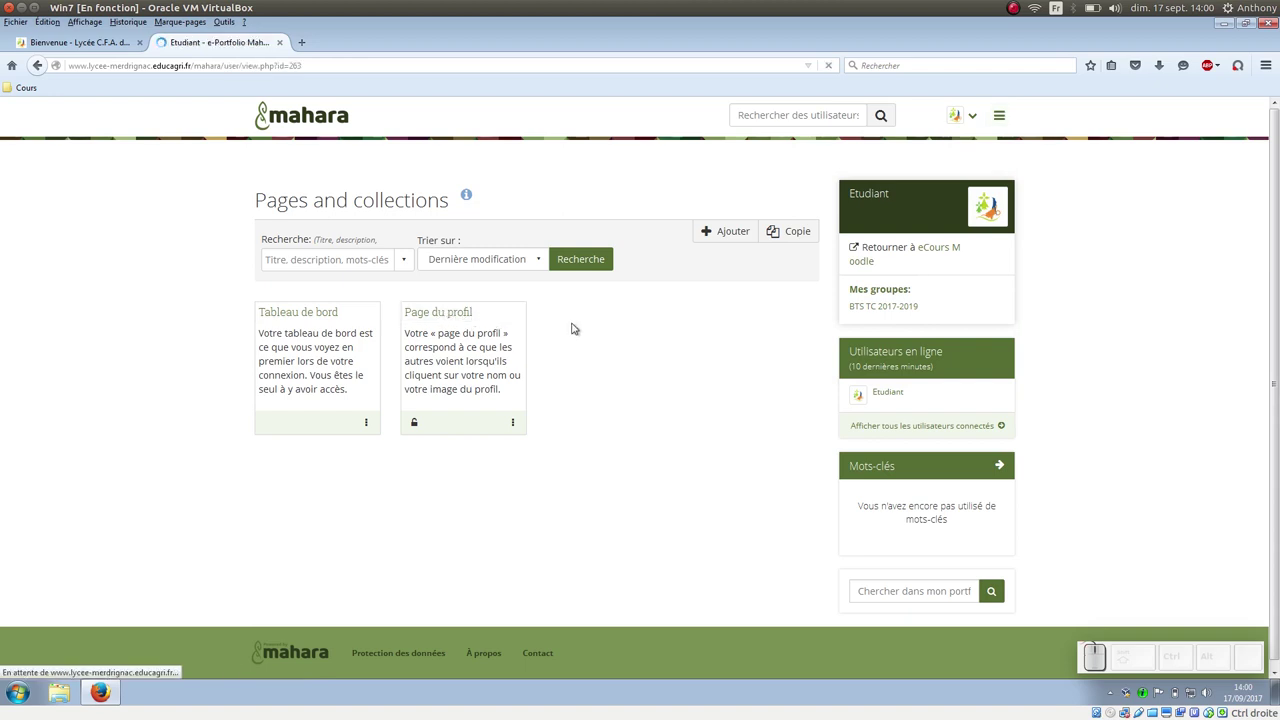
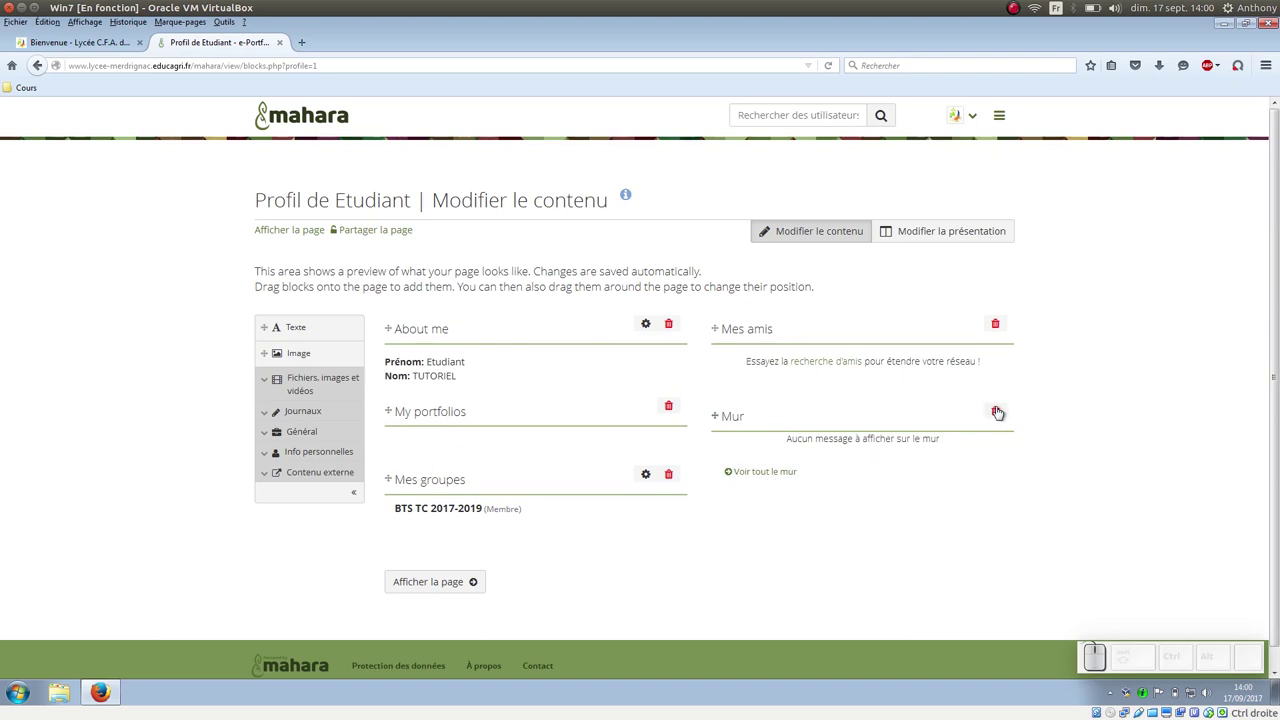
Delete the Mur (wall) block from the profile page and confirm with OK
{"action": "left_click", "coordinate": [1002, 419]}
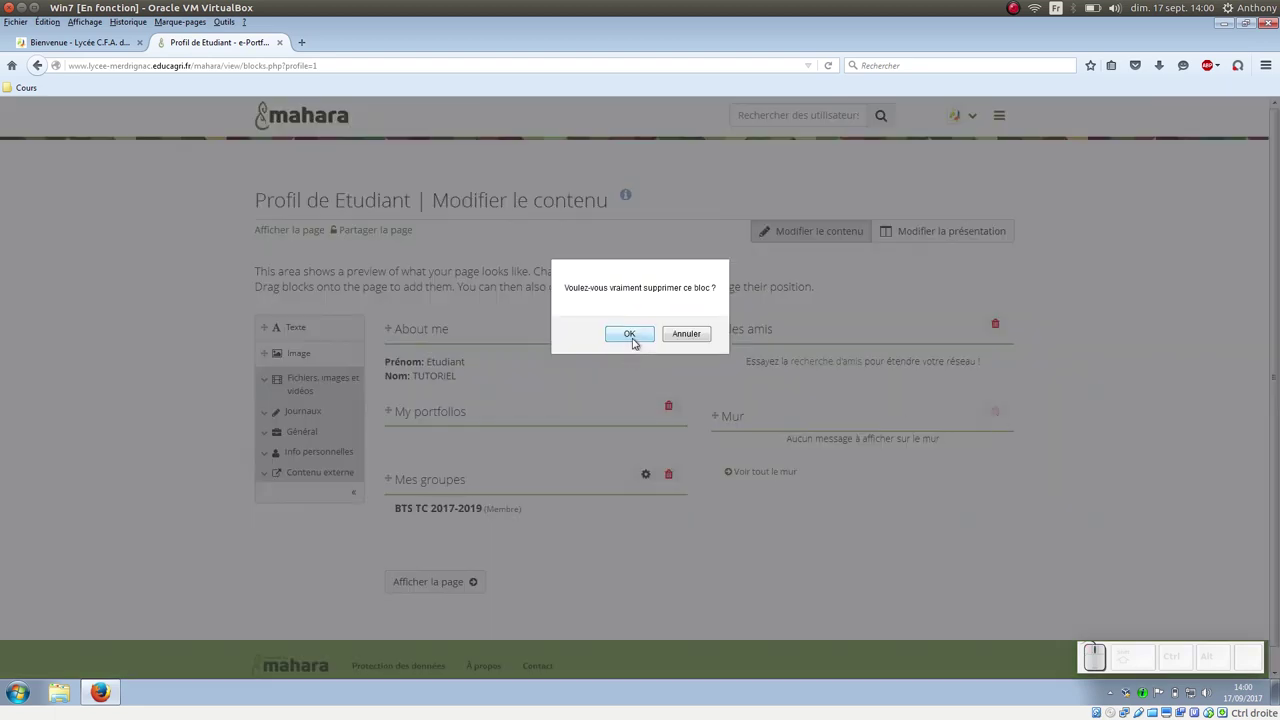
{"action": "left_click", "coordinate": [639, 334]}
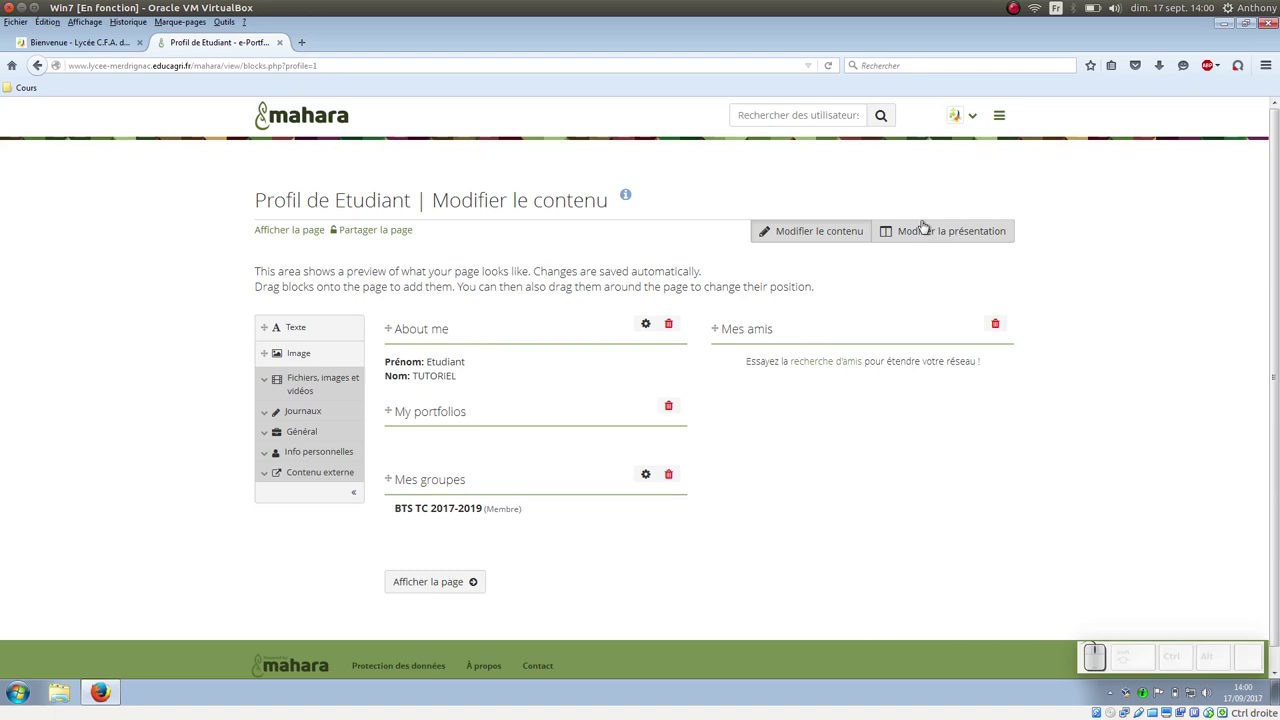
Choose the layout with one full-width row above three columns in the presentation options
{"action": "left_click", "coordinate": [969, 232]}
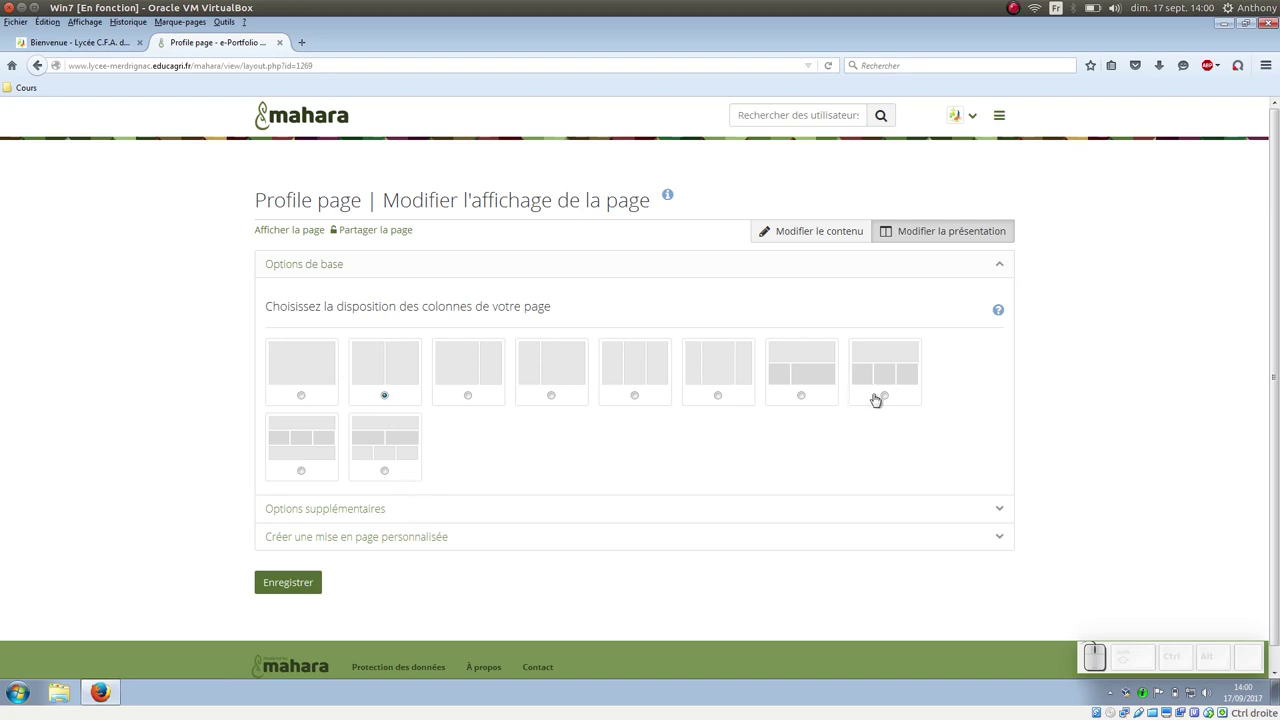
{"action": "left_click", "coordinate": [887, 401]}
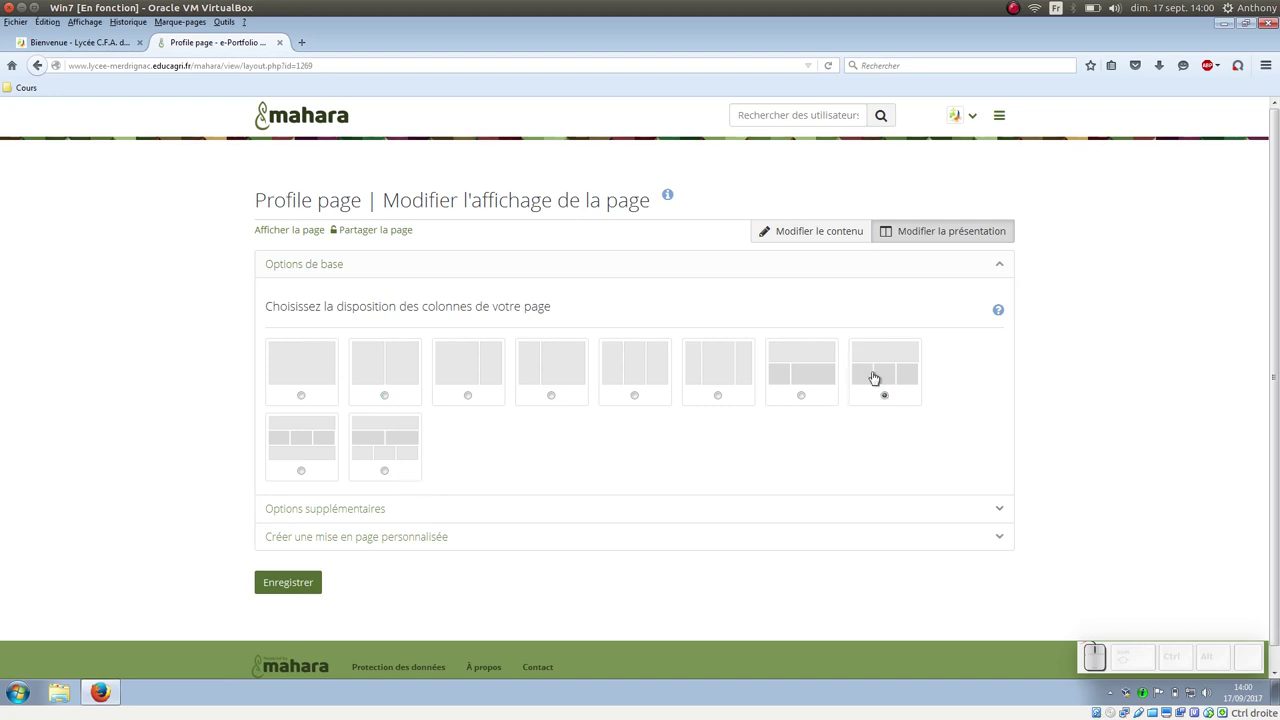
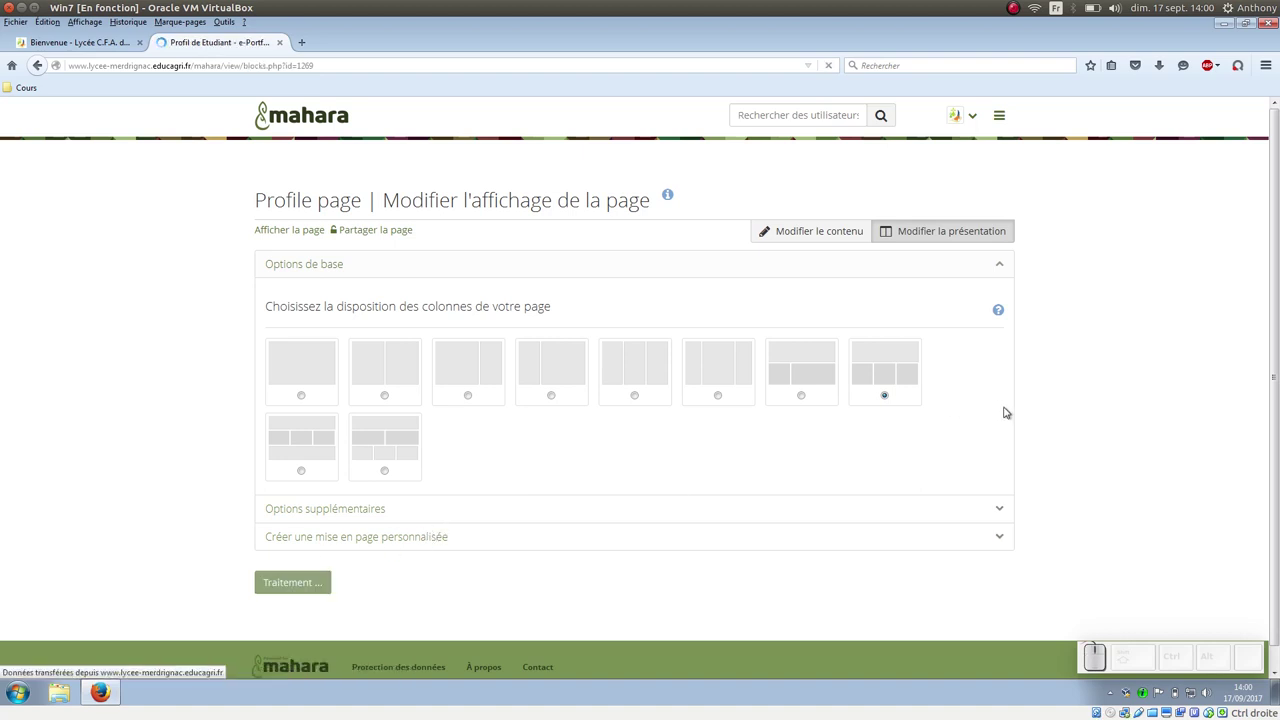
Move Mes amis, Mes groupes and My portfolios into the first, middle and third columns
{"action": "scroll", "scroll_direction": "down", "scroll_amount": 3}
{"action": "scroll", "scroll_direction": "up", "scroll_amount": 3}
{"action": "left_click_drag", "start_coordinate": [423, 529], "coordinate": [536, 636]}
{"action": "left_click_drag", "start_coordinate": [405, 451], "coordinate": [712, 560]}
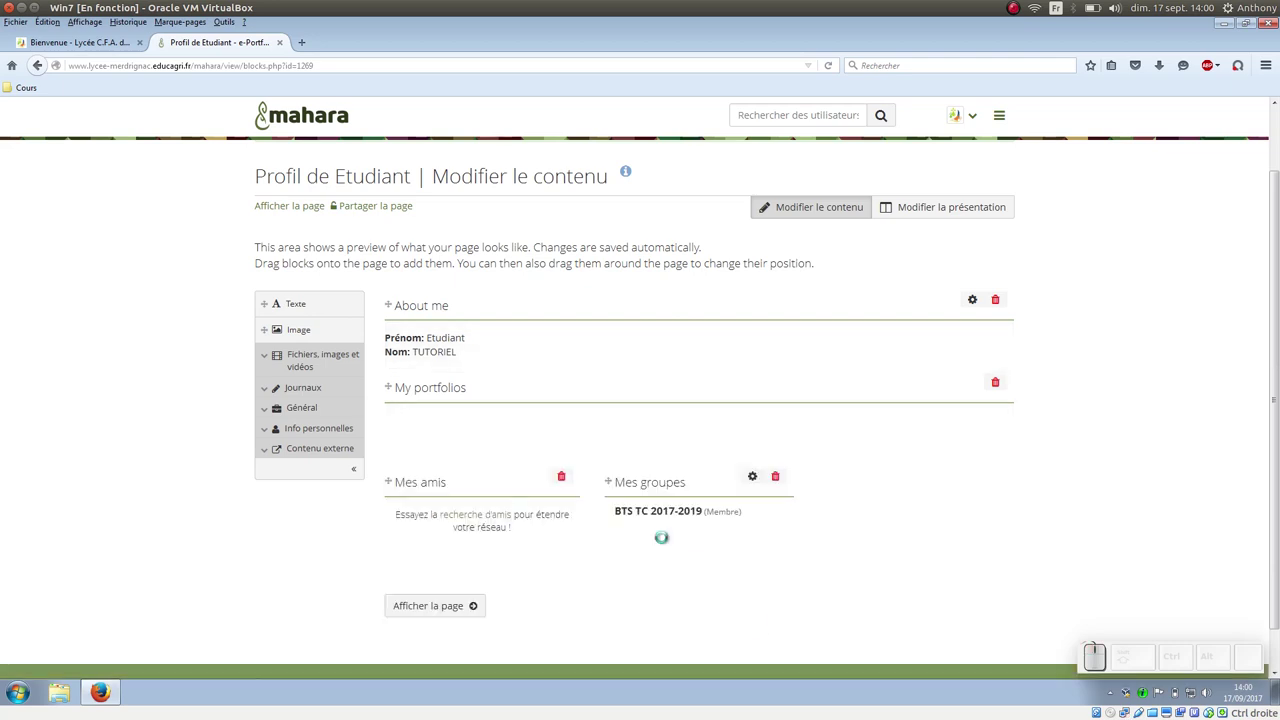
{"action": "left_click_drag", "start_coordinate": [415, 384], "coordinate": [960, 486]}
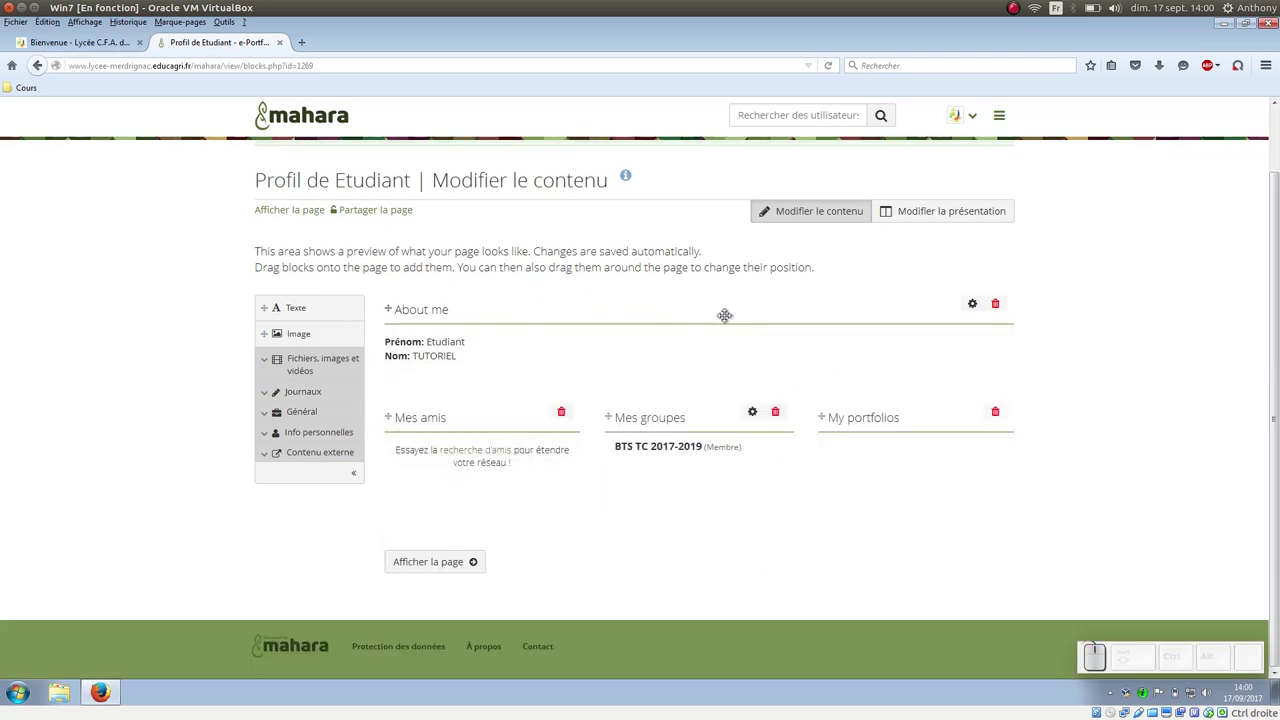
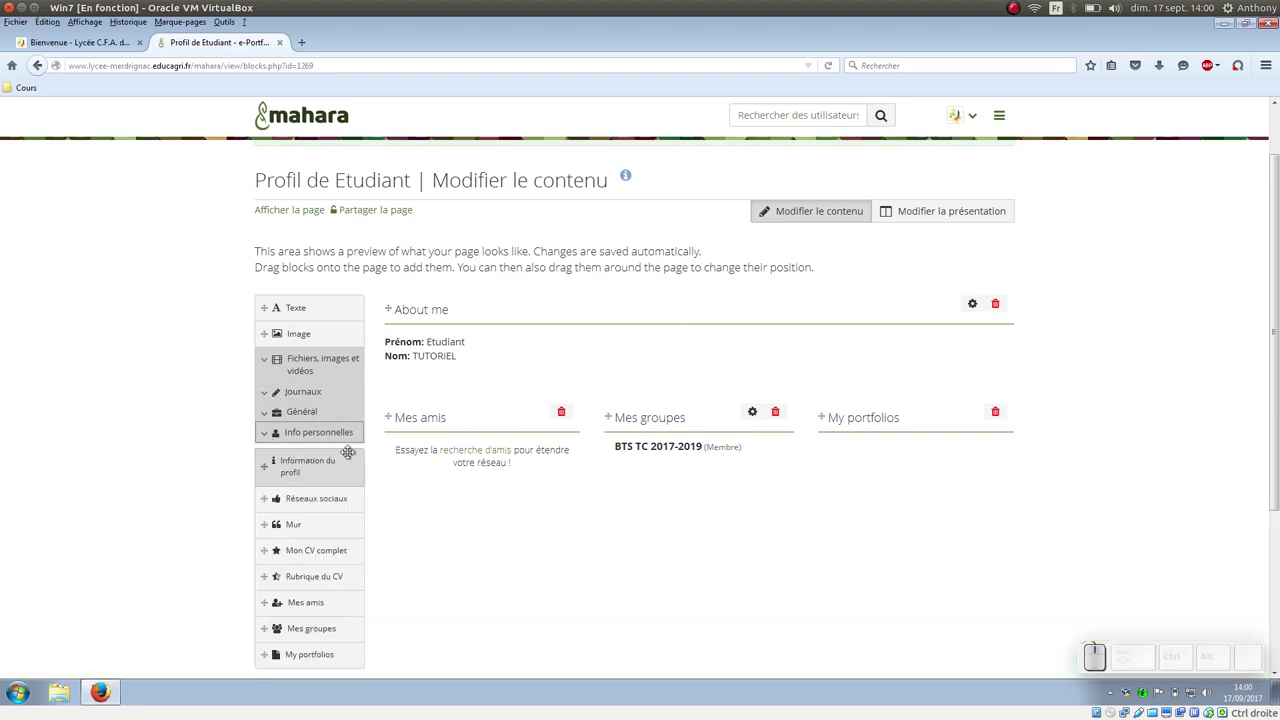
{"action": "scroll", "scroll_direction": "down", "scroll_amount": 3}
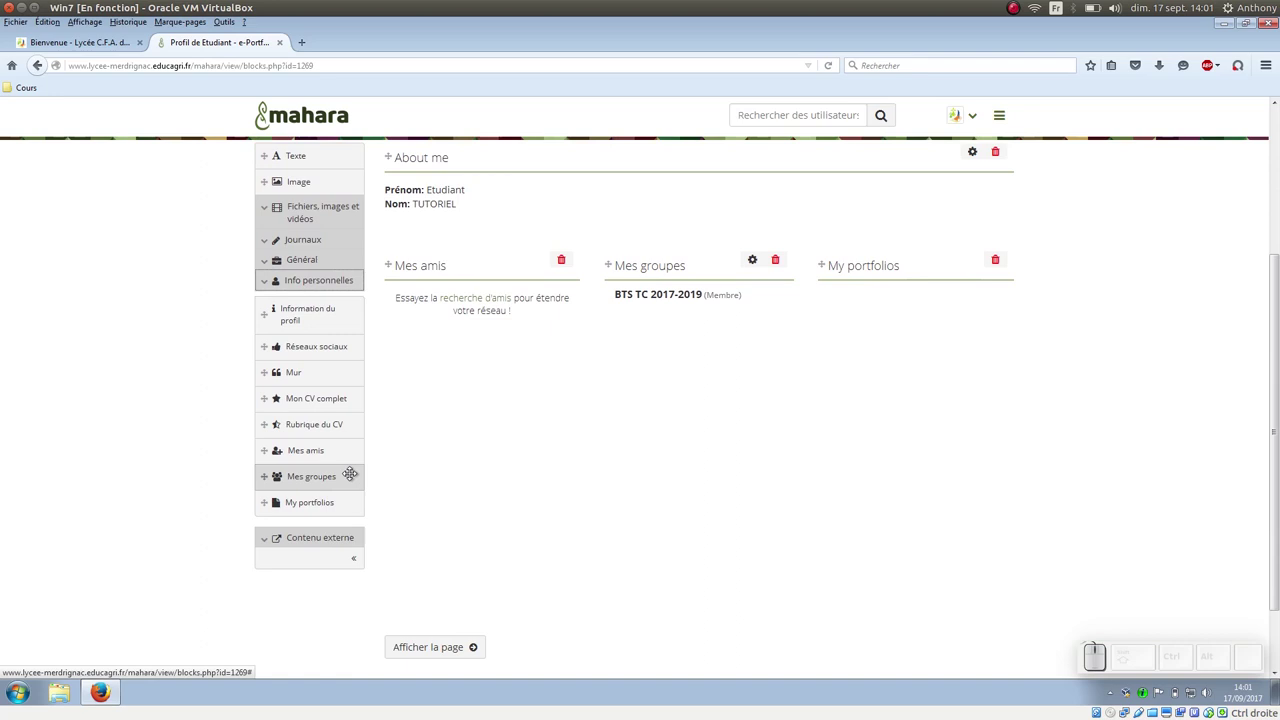
{"action": "scroll", "scroll_direction": "up", "scroll_amount": 3}
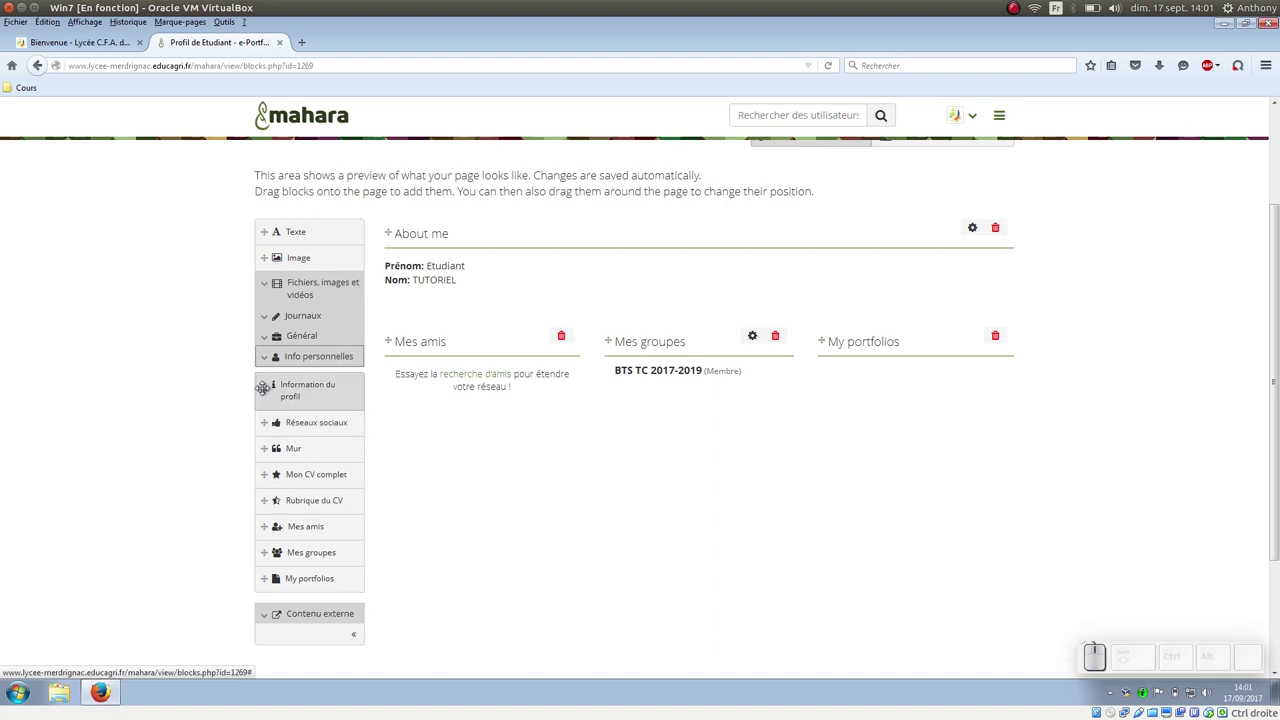
Add Information du profil above Mes amis showing Téléphone professionnel, Ville/région, Pays and the gravatar.png image
{"action": "left_click_drag", "start_coordinate": [270, 380], "coordinate": [417, 342]}
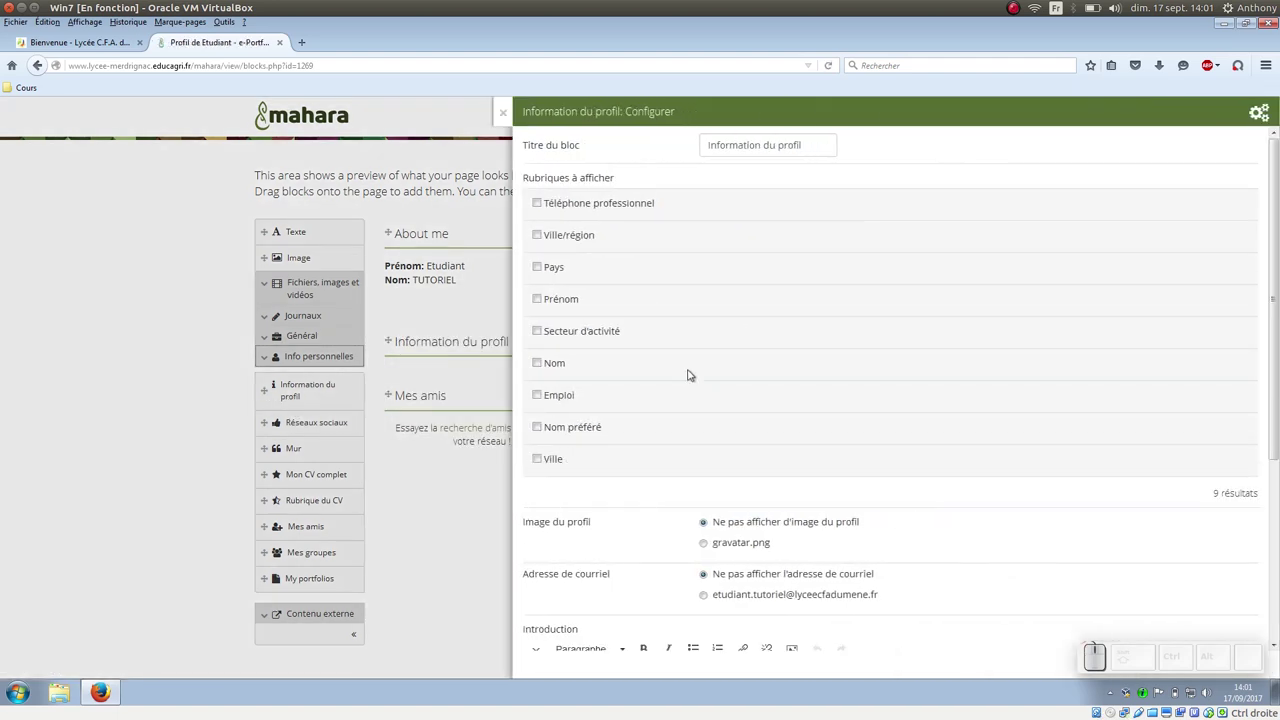
{"action": "left_click", "coordinate": [543, 202]}
{"action": "left_click", "coordinate": [544, 236]}
{"action": "left_click", "coordinate": [543, 266]}
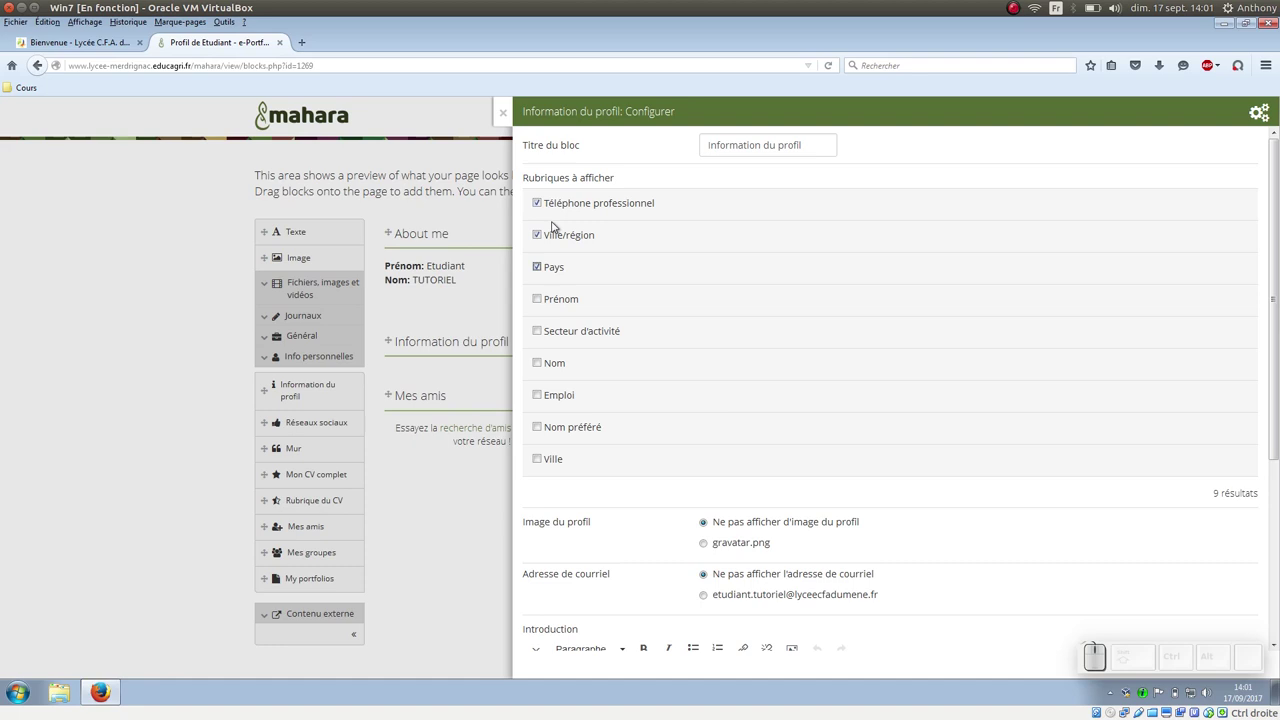
{"action": "scroll", "scroll_direction": "down", "scroll_amount": 3}
{"action": "left_click", "coordinate": [710, 273]}
{"action": "scroll", "scroll_direction": "down", "scroll_amount": 3}
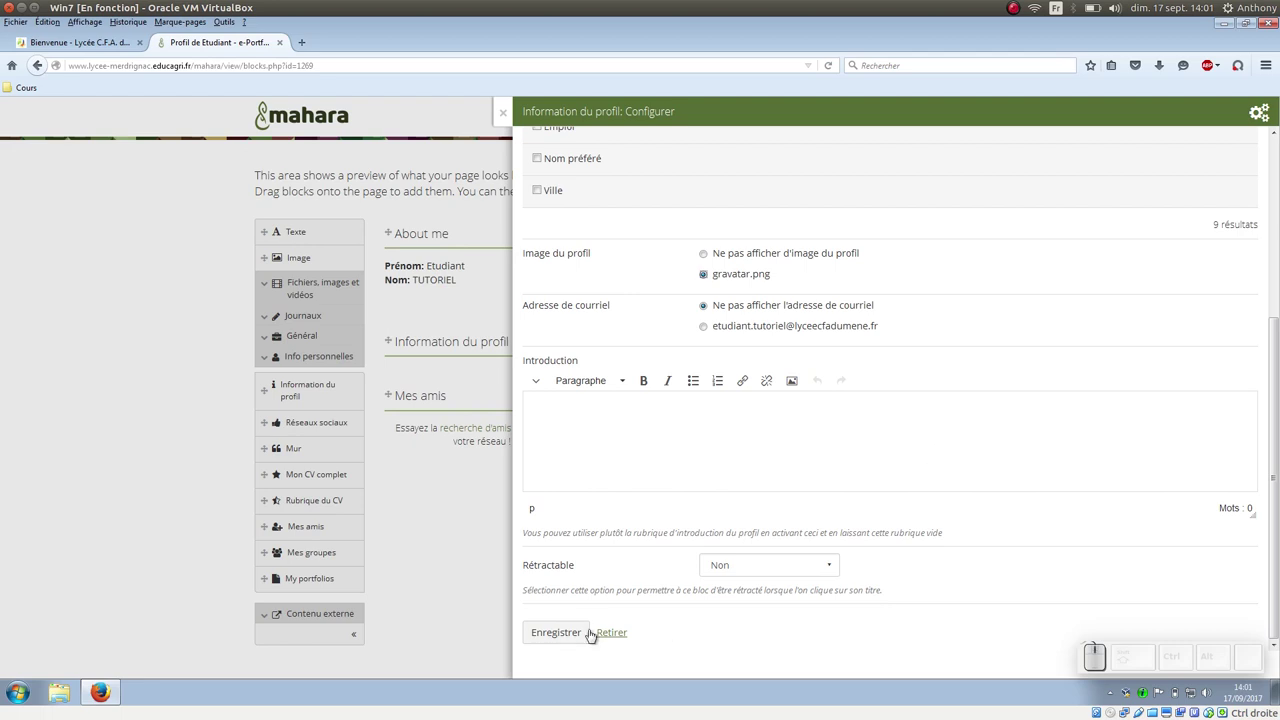
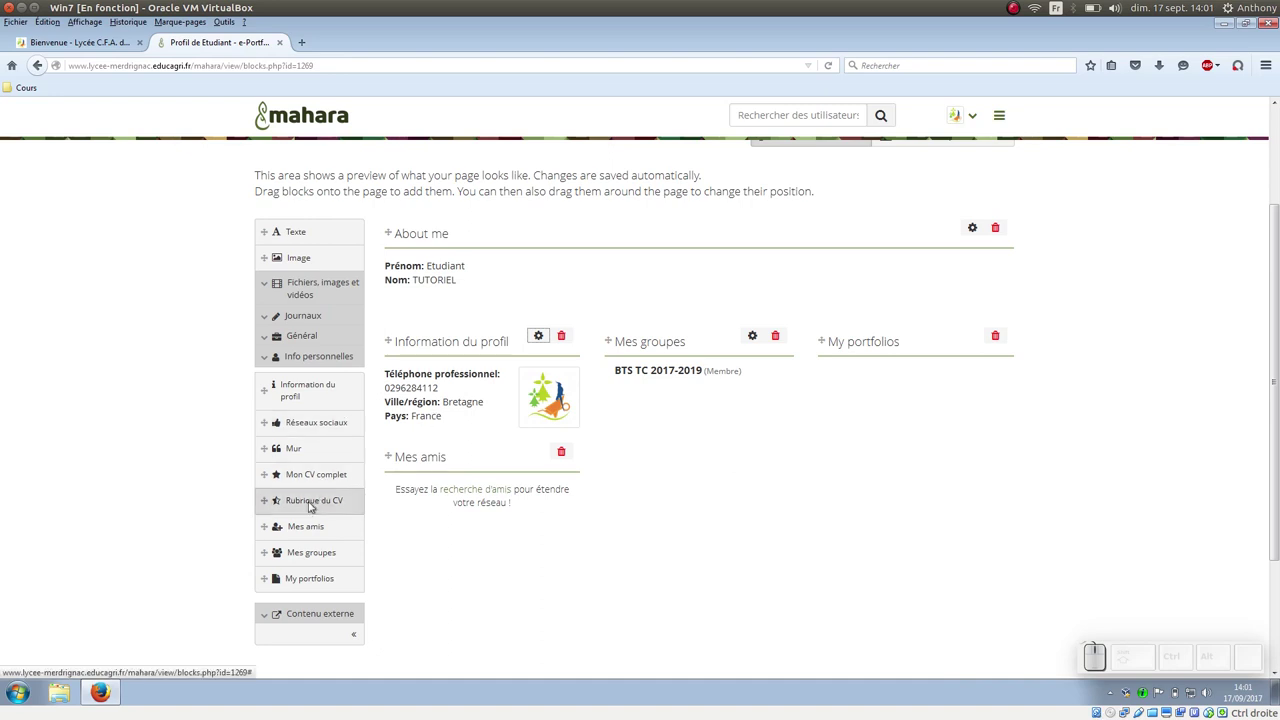
Add a Rubrique du CV block below Mes groupes showing Informations personnelles and save it
{"action": "left_click_drag", "start_coordinate": [274, 492], "coordinate": [646, 425]}
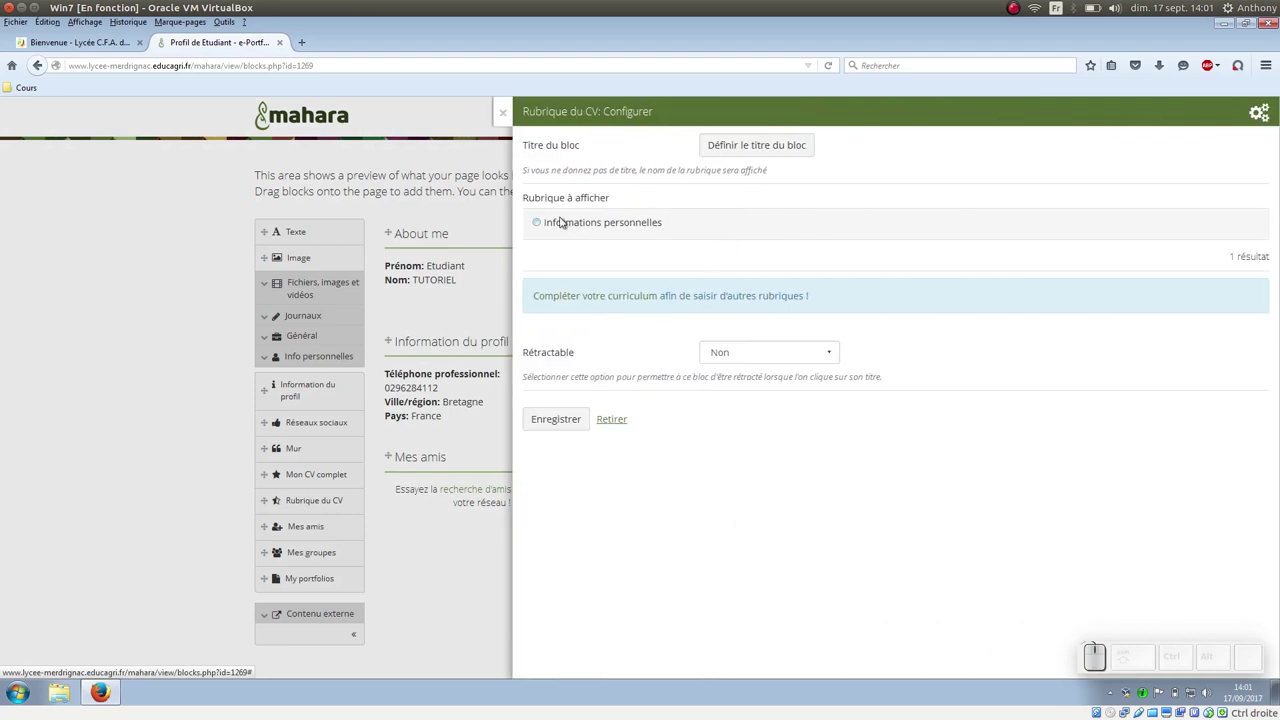
{"action": "left_click", "coordinate": [544, 225]}
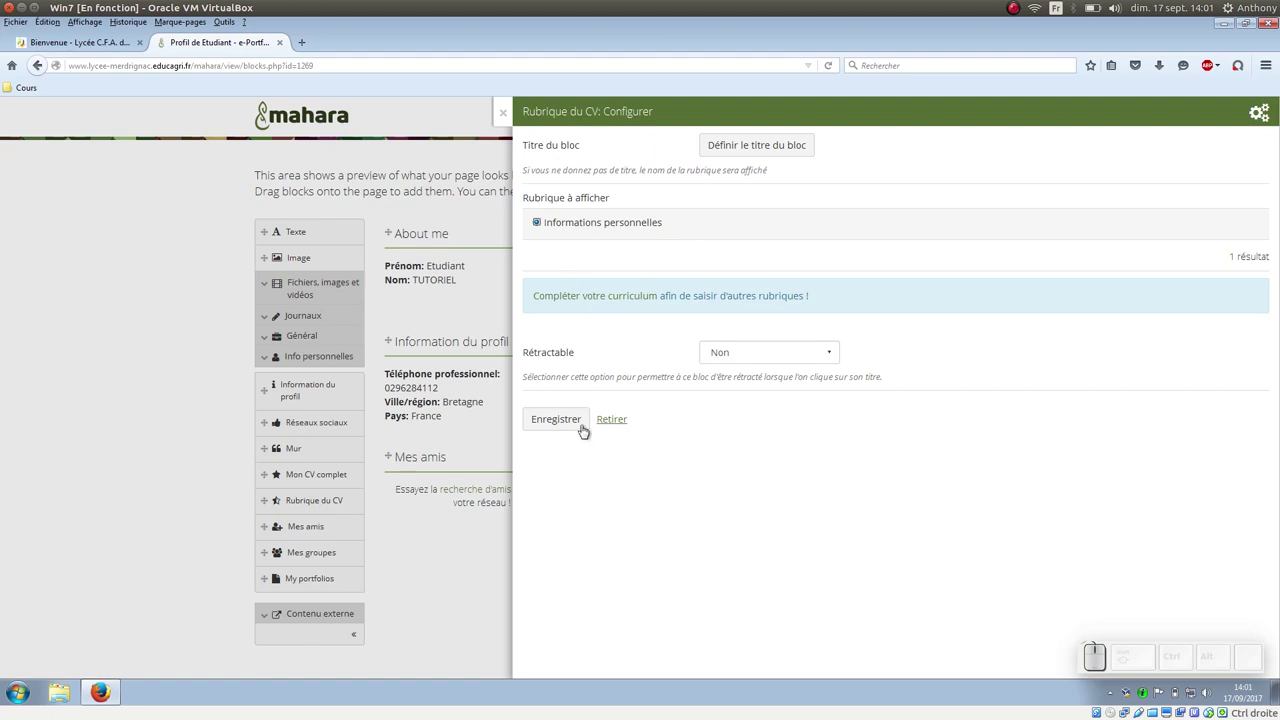
{"action": "left_click", "coordinate": [575, 421]}
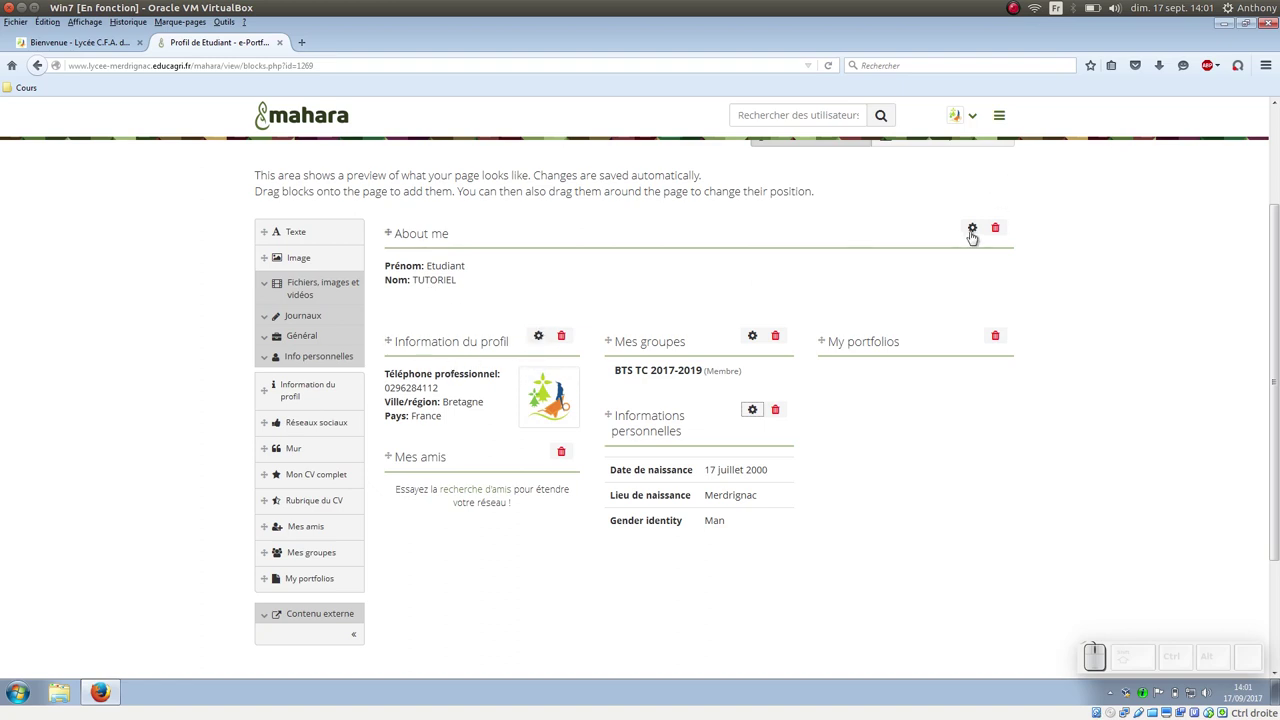
Retitle the About me block to 'A propose de moi' in its settings and save
{"action": "left_click", "coordinate": [977, 237]}
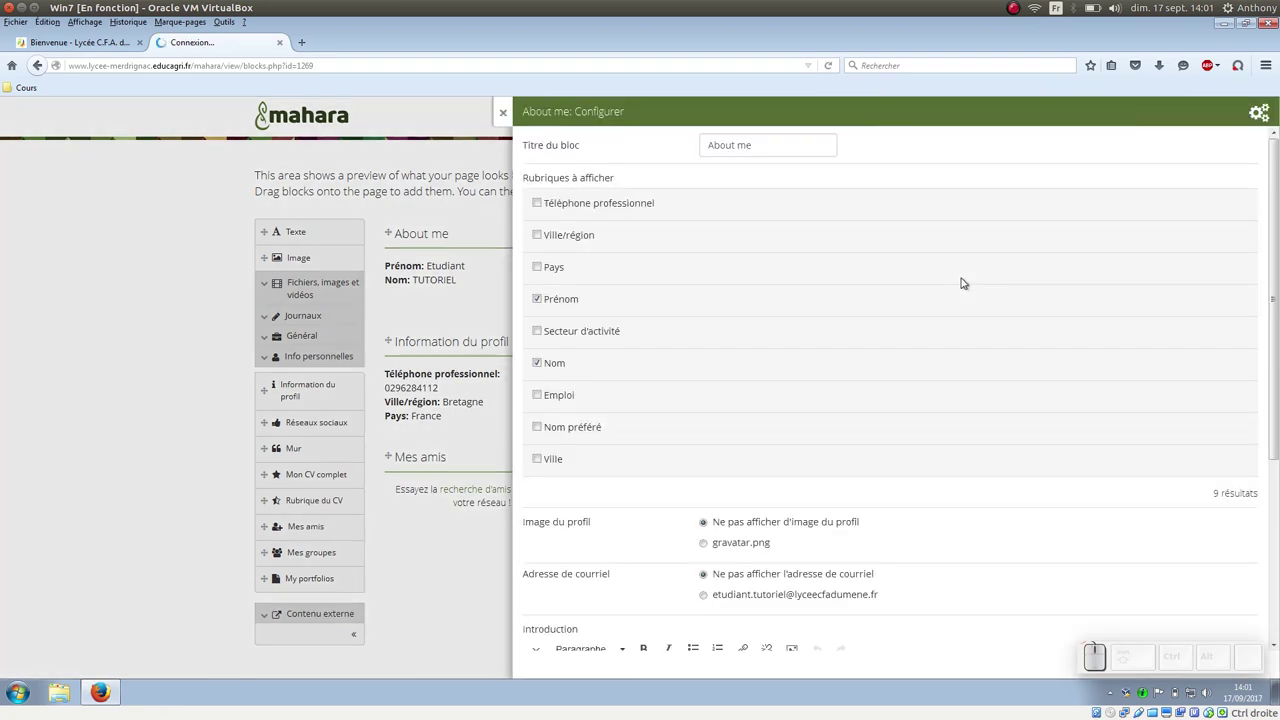
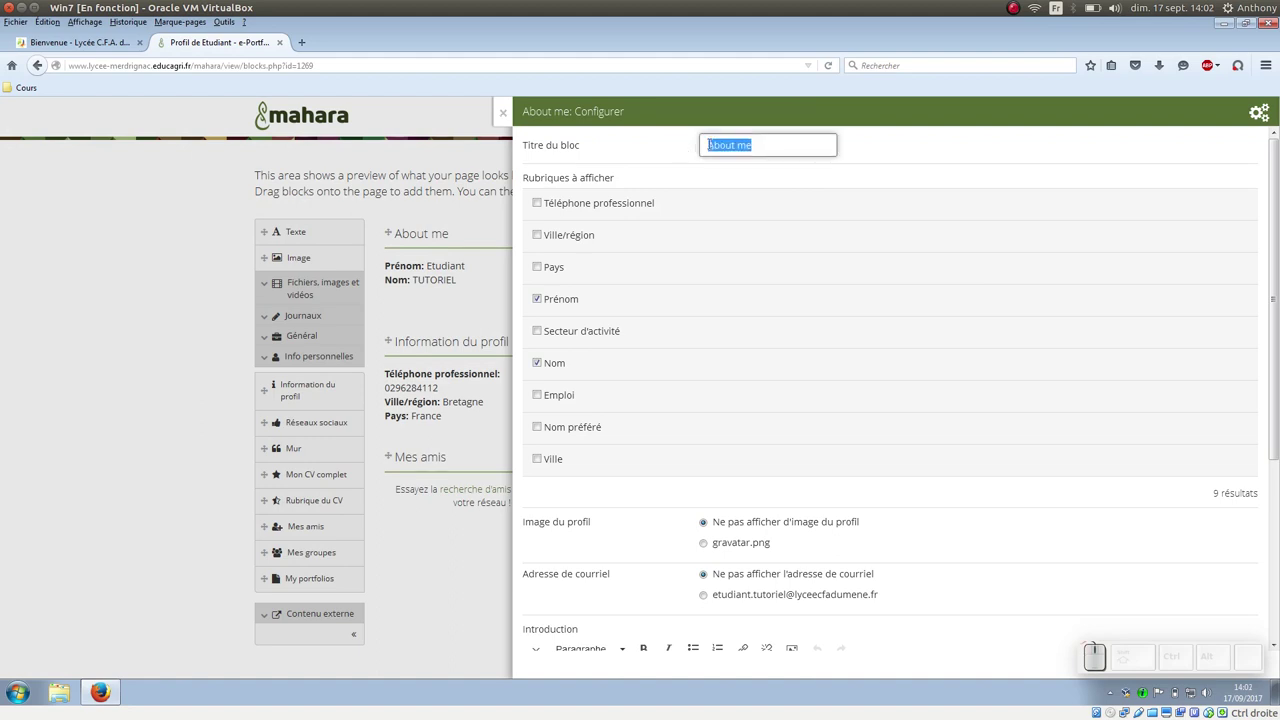
{"action": "key", "text": "shift+a"}
{"action": "key", "text": "shift+space"}
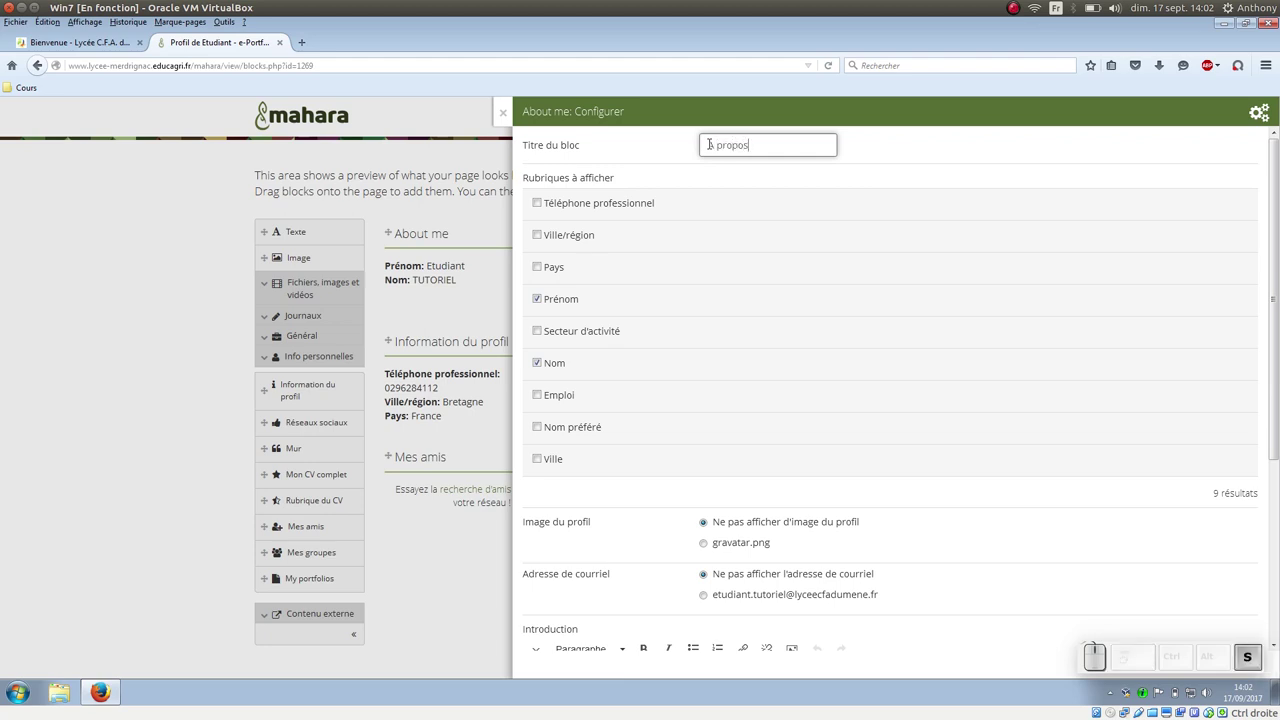
{"action": "key", "text": "space"}
{"action": "key", "text": "space"}
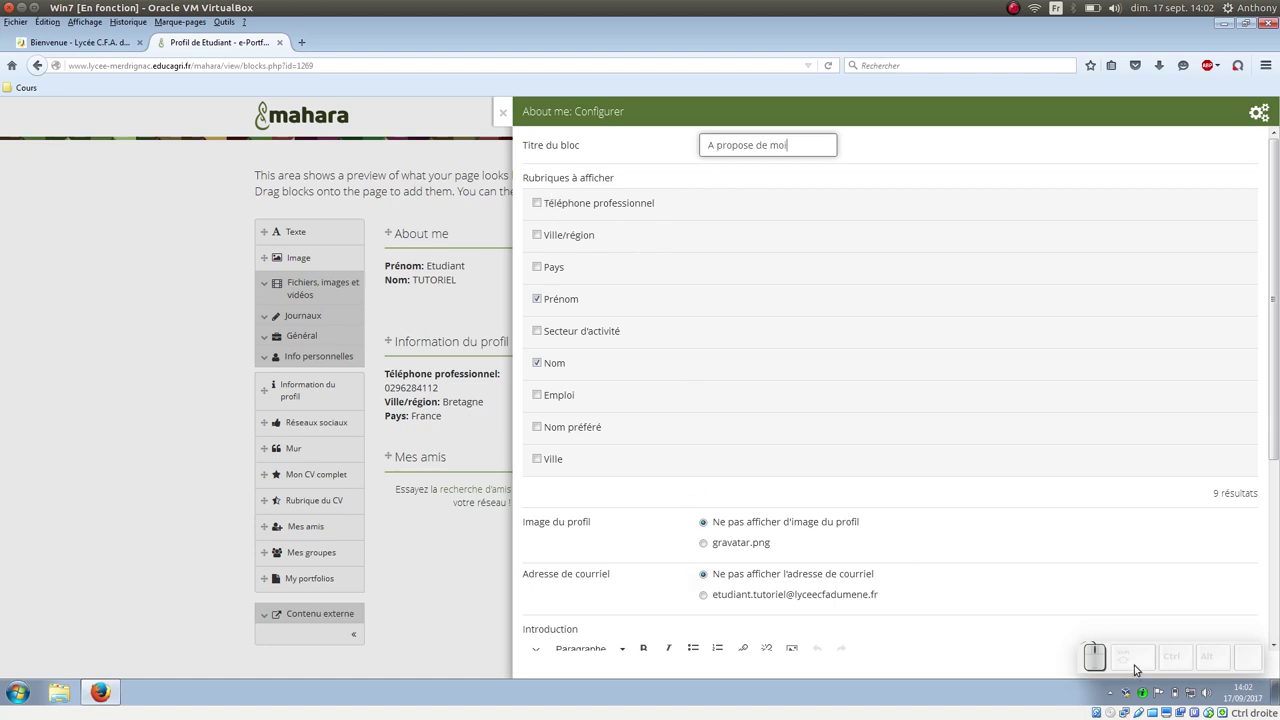
{"action": "scroll", "scroll_direction": "down", "scroll_amount": 3}
{"action": "scroll", "scroll_direction": "down", "scroll_amount": 3}
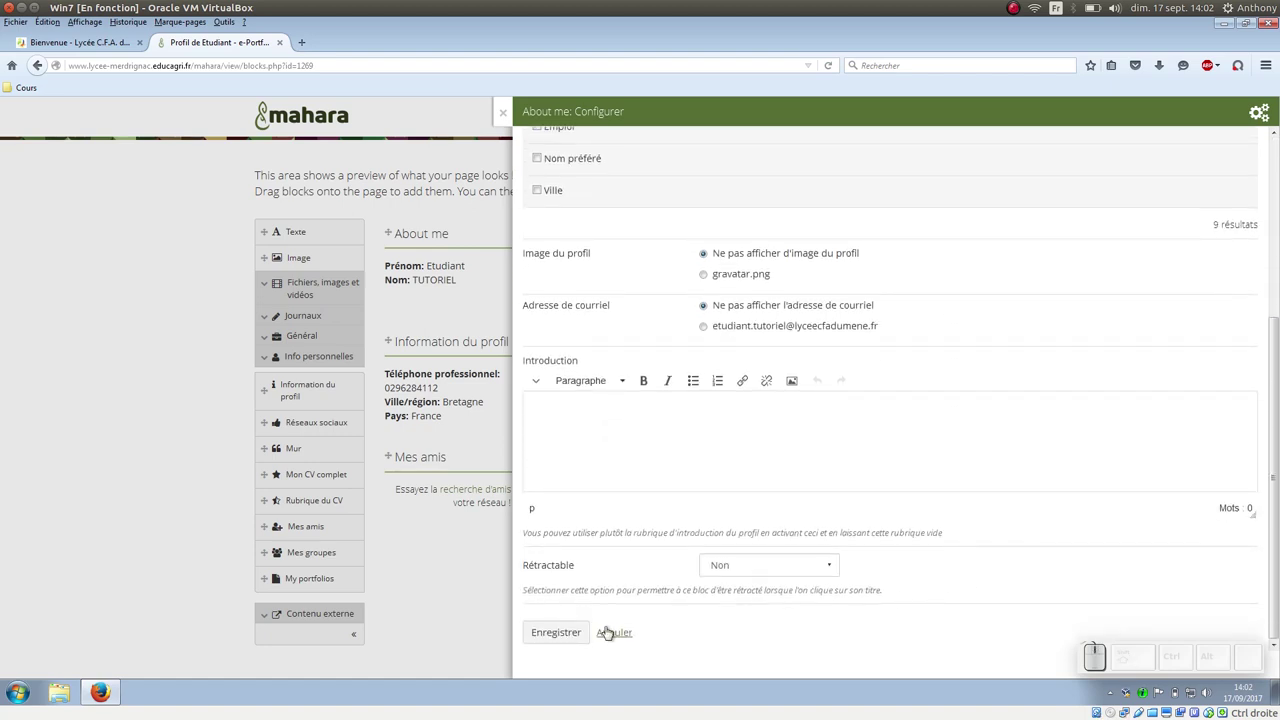
{"action": "left_click", "coordinate": [586, 639]}
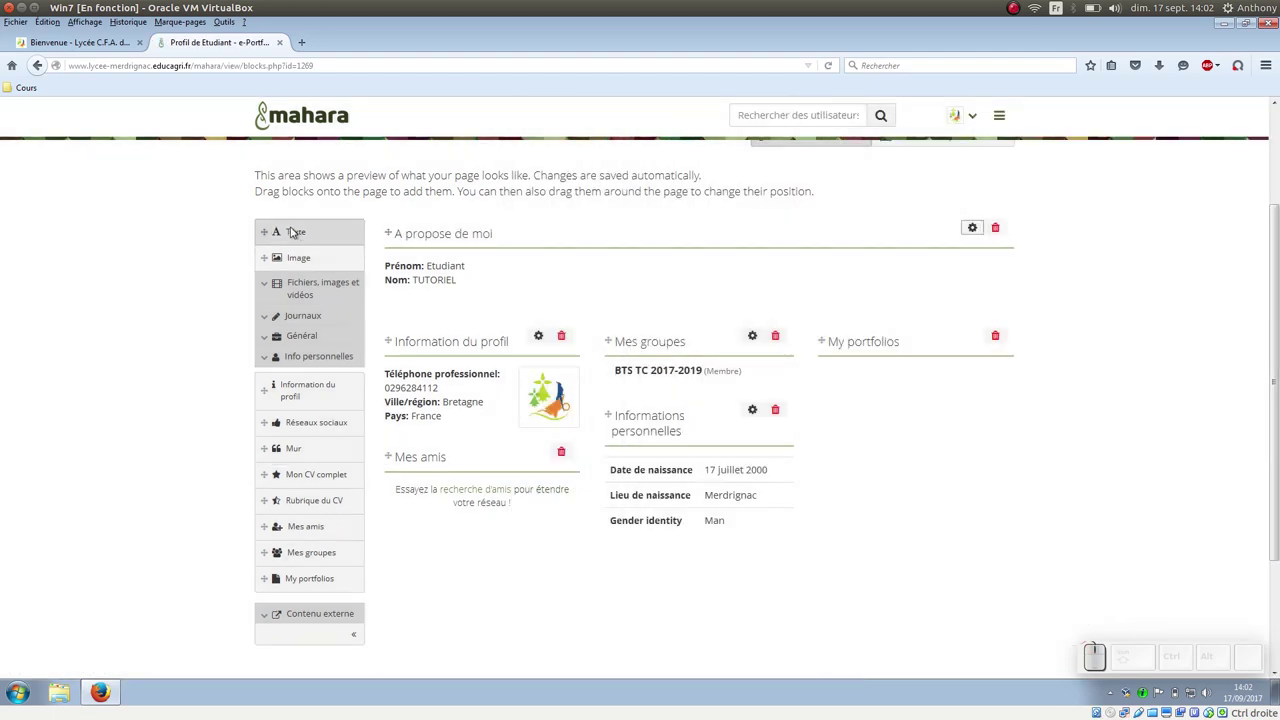
{"action": "left_click_drag", "start_coordinate": [278, 223], "coordinate": [431, 341]}
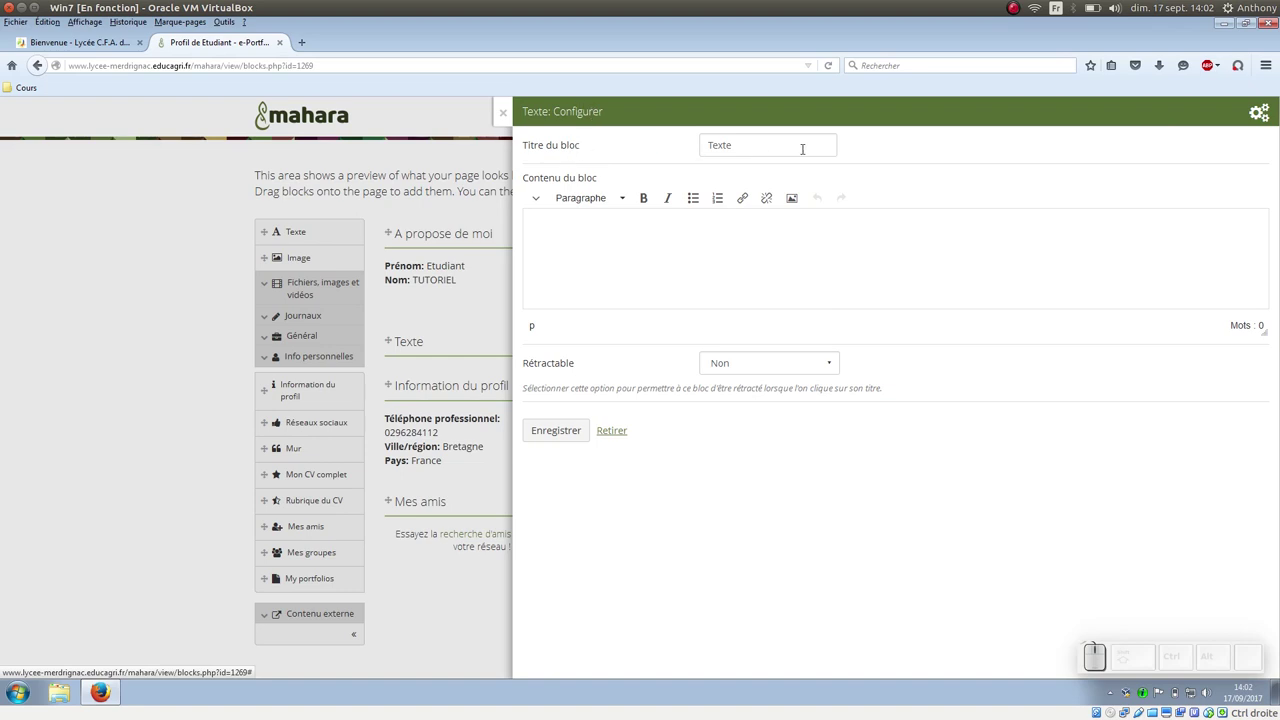
{"action": "left_click", "coordinate": [629, 242]}
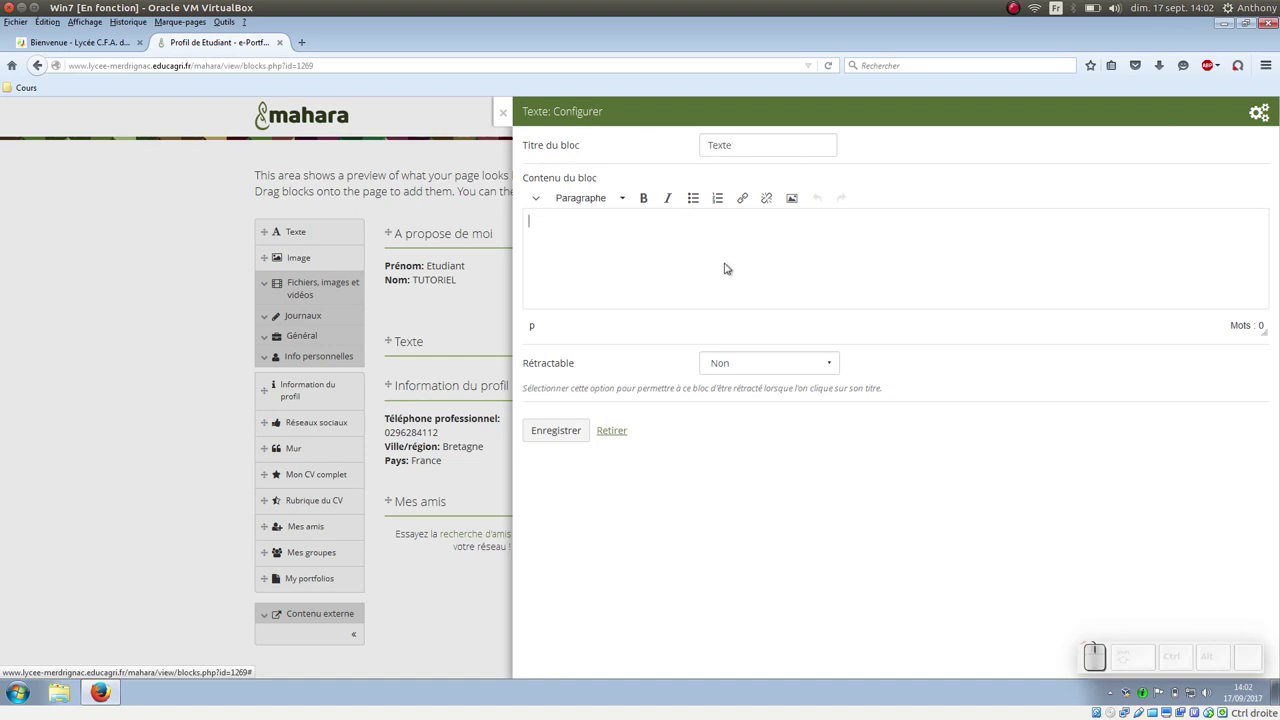
{"action": "left_click", "coordinate": [626, 201]}
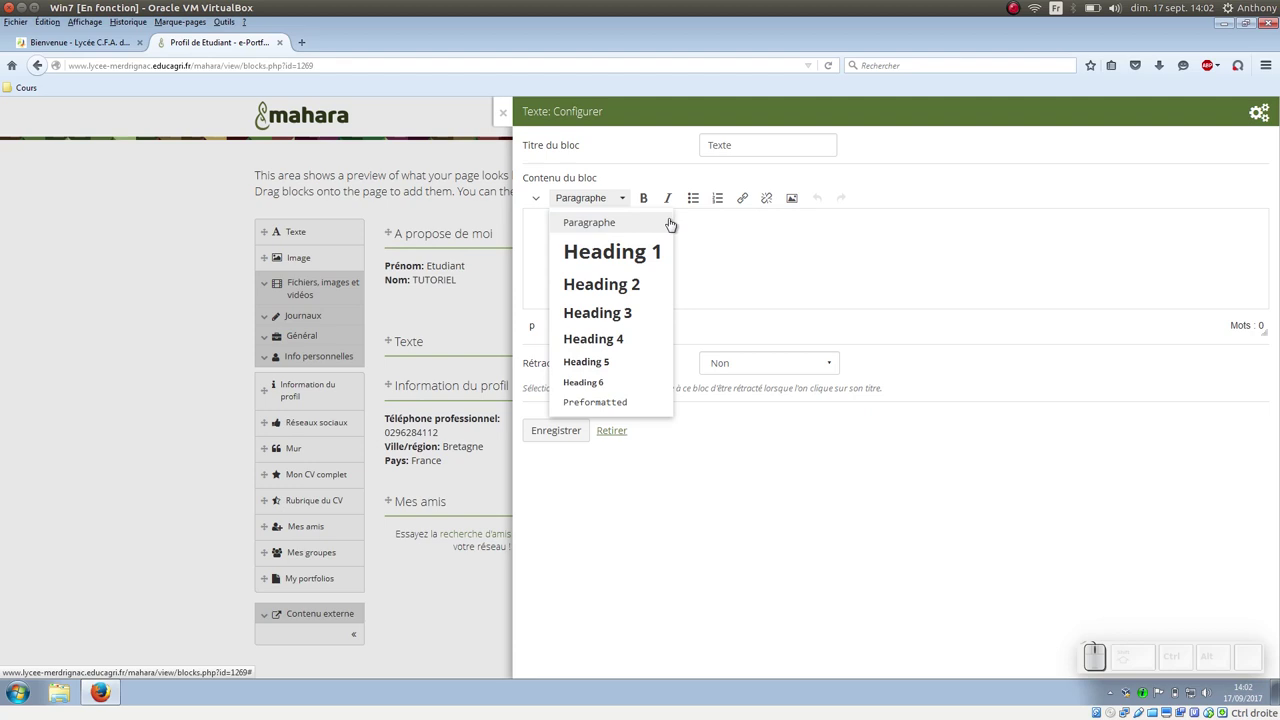
{"action": "left_click", "coordinate": [700, 235]}
{"action": "left_click", "coordinate": [541, 203]}
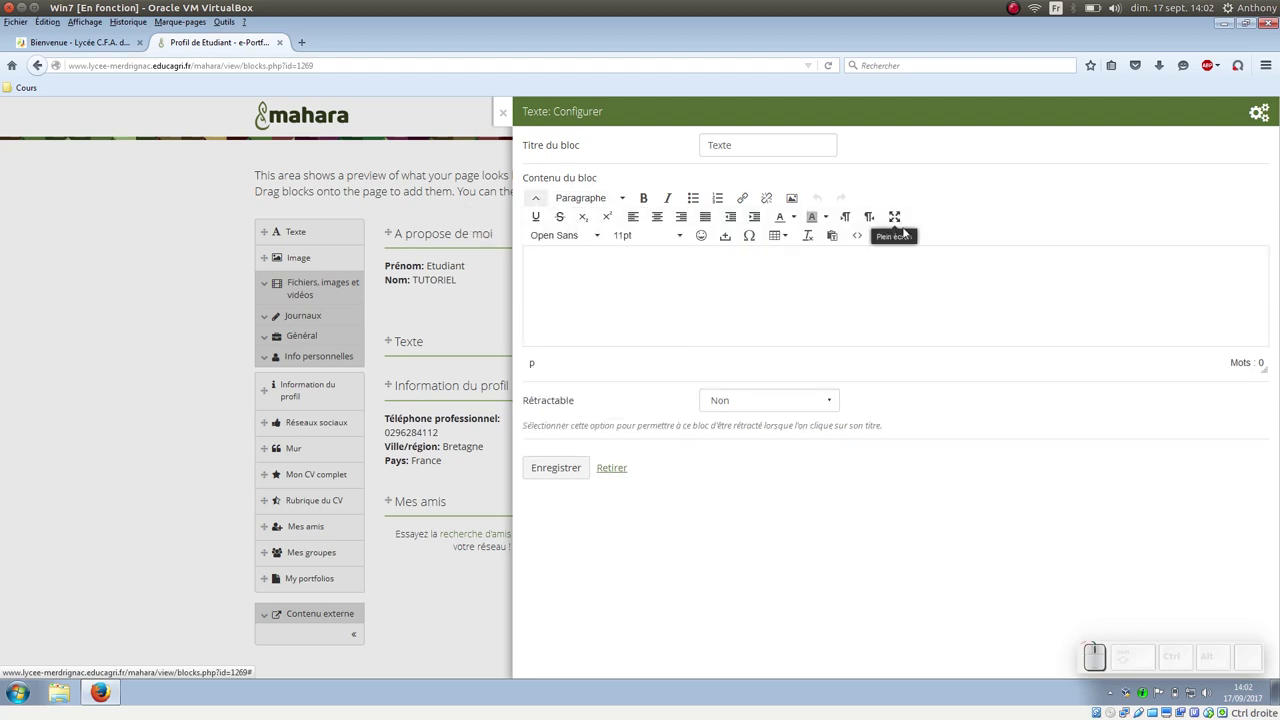
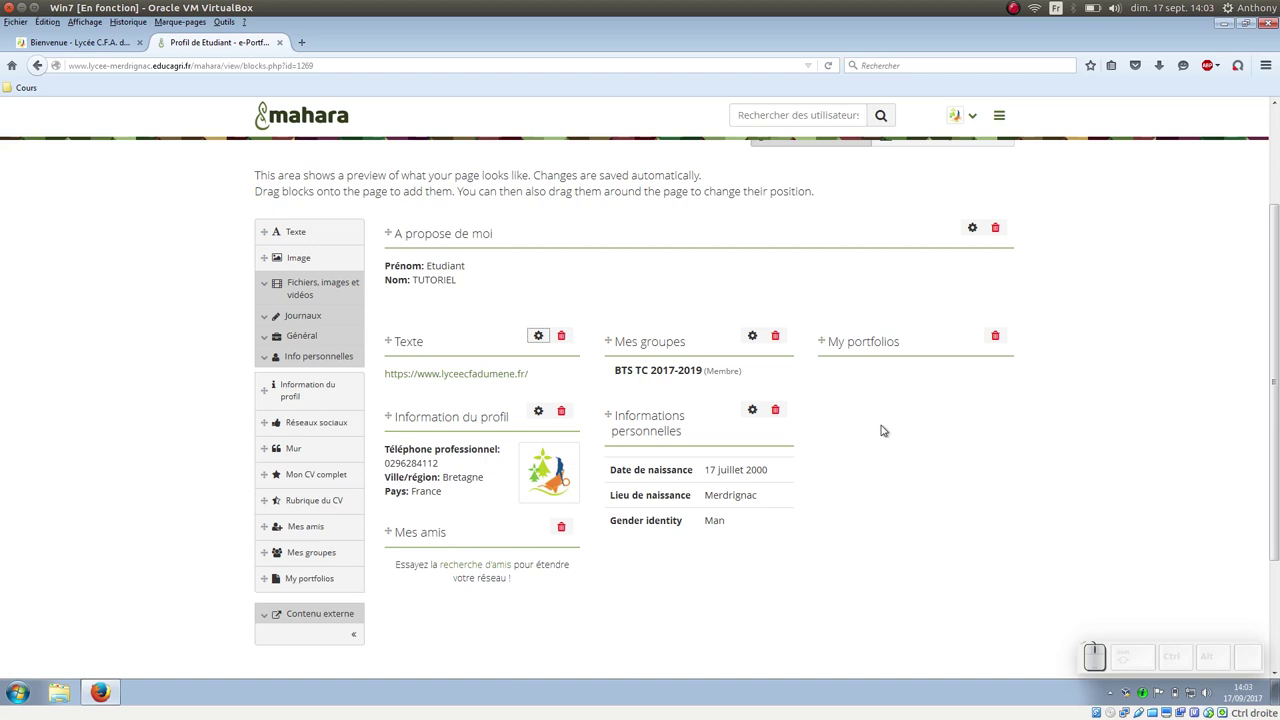
{"action": "left_click_drag", "start_coordinate": [274, 246], "coordinate": [931, 405]}
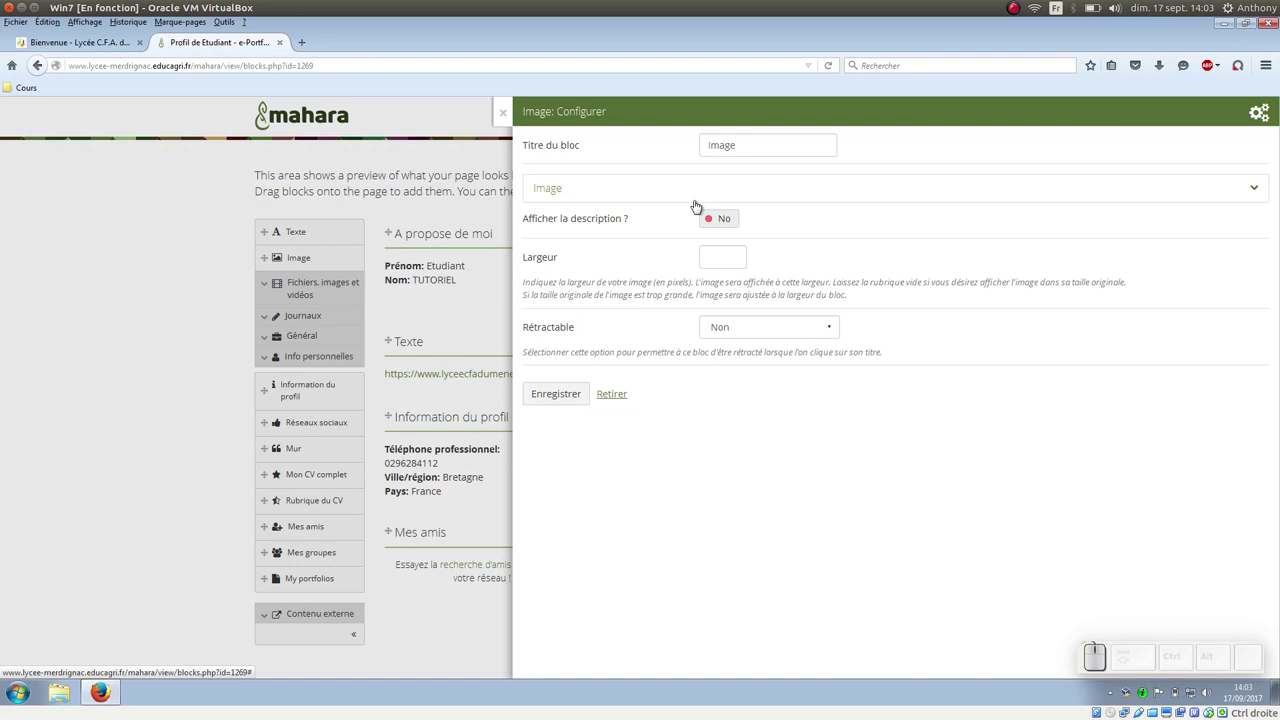
Upload gravatar.png from the desktop as the picture for the new image block
{"action": "left_click", "coordinate": [1261, 196]}
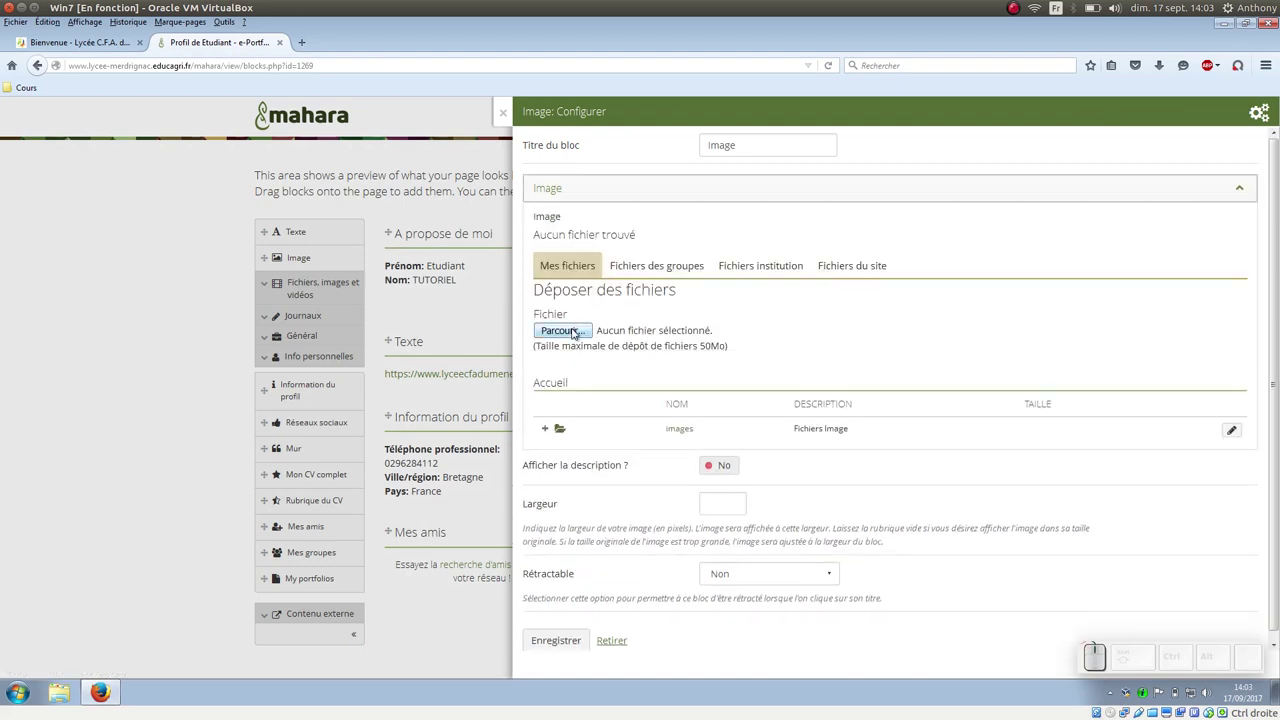
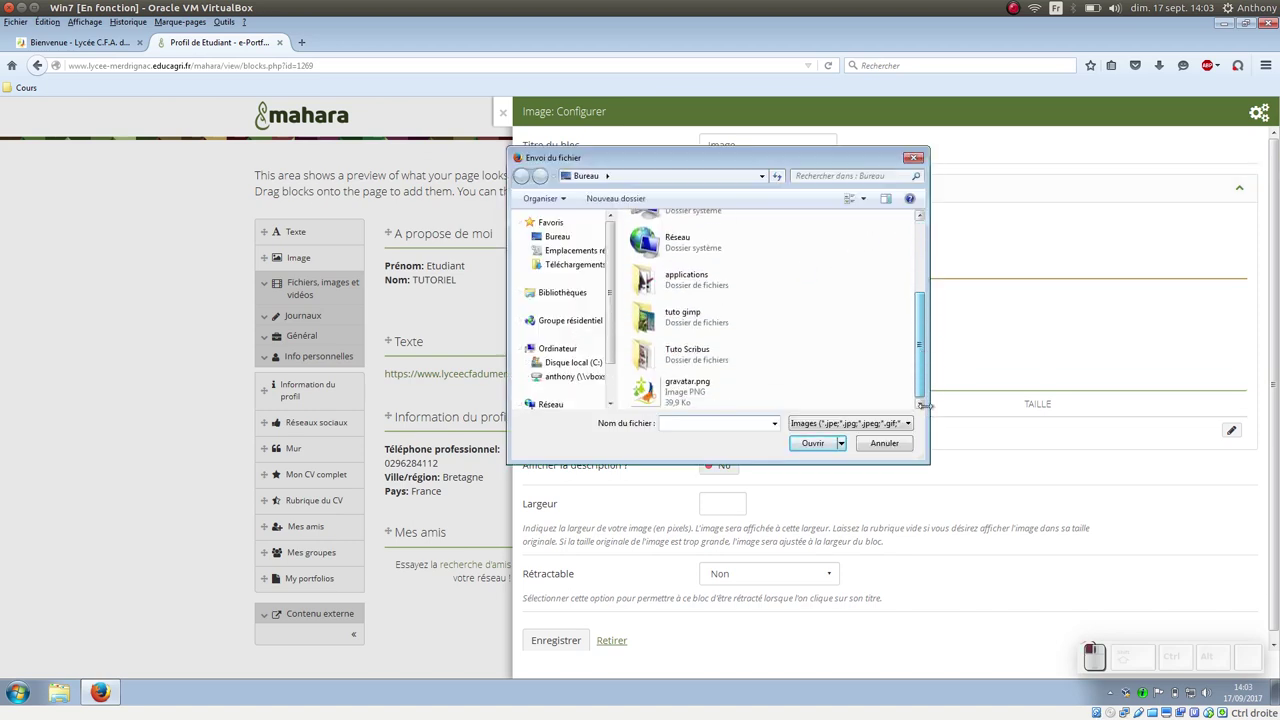
{"action": "left_click", "coordinate": [689, 397]}
{"action": "left_click", "coordinate": [827, 441]}
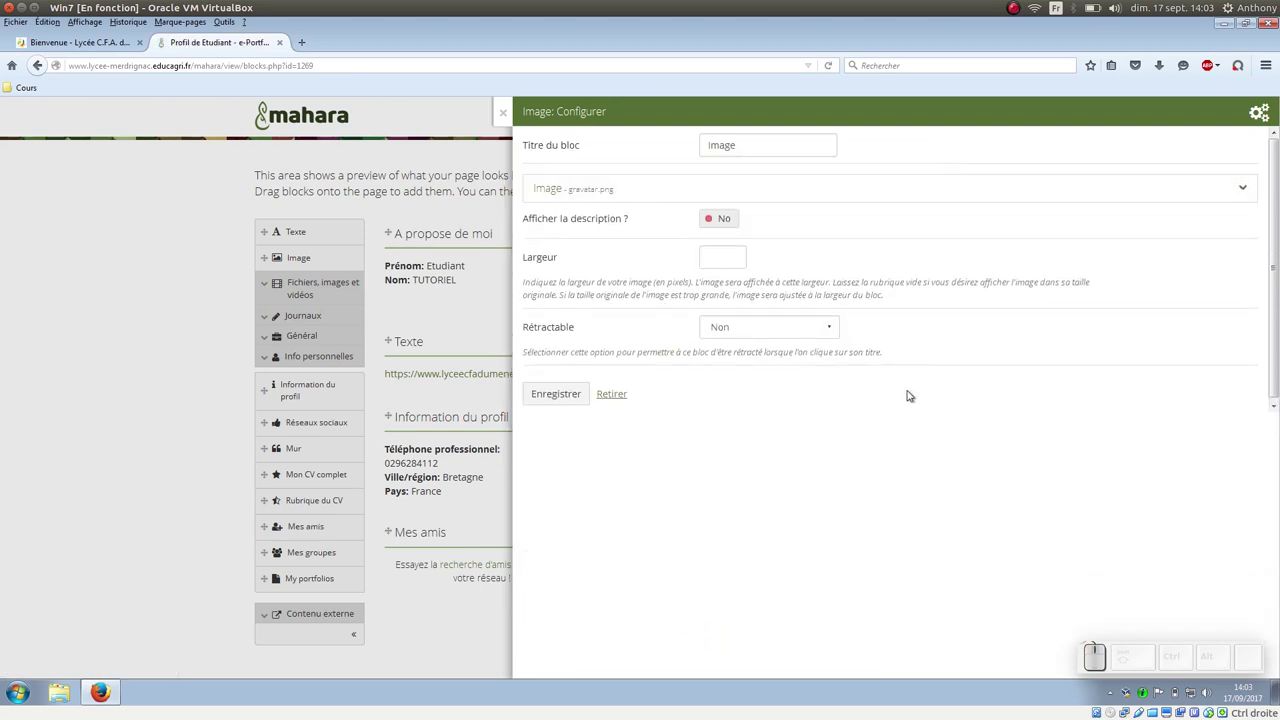
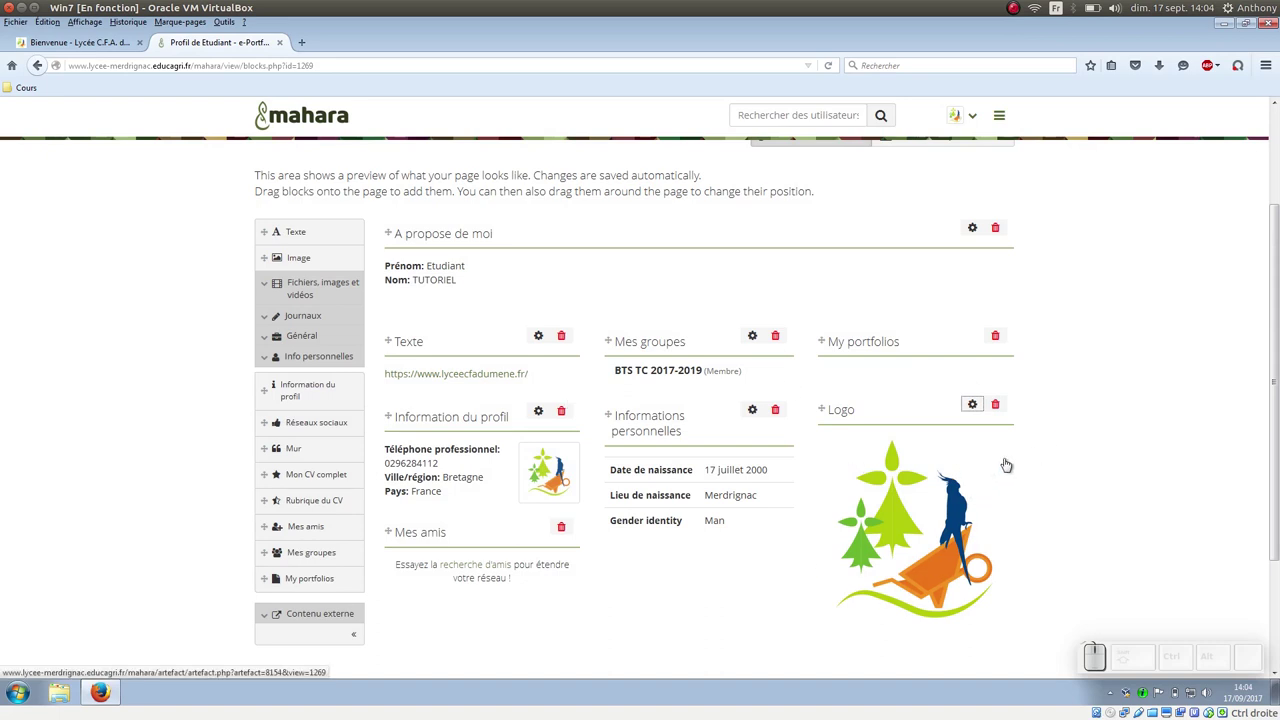
Go to Fichiers via the Contenu menu to list the images folder and gravatar.png
{"action": "scroll", "scroll_direction": "down", "scroll_amount": 3}
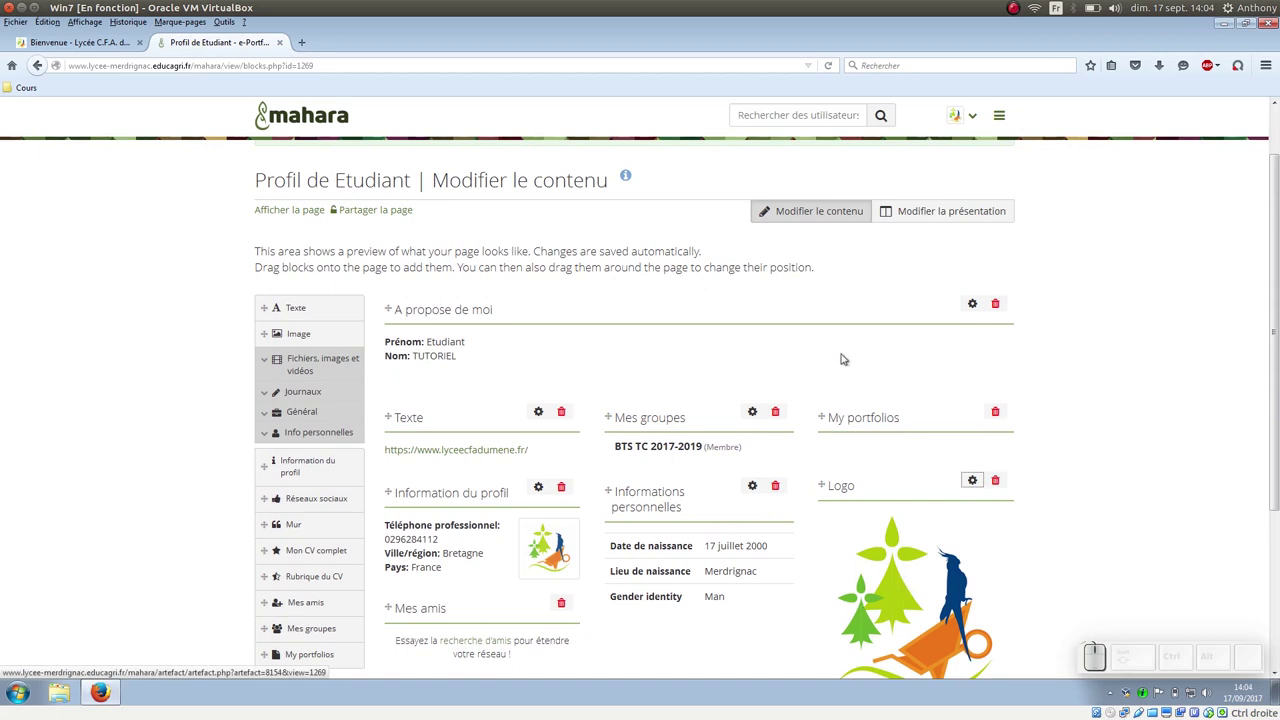
{"action": "scroll", "scroll_direction": "up", "scroll_amount": 3}
{"action": "left_click", "coordinate": [1003, 119]}
{"action": "left_click", "coordinate": [993, 180]}
{"action": "left_click", "coordinate": [860, 258]}
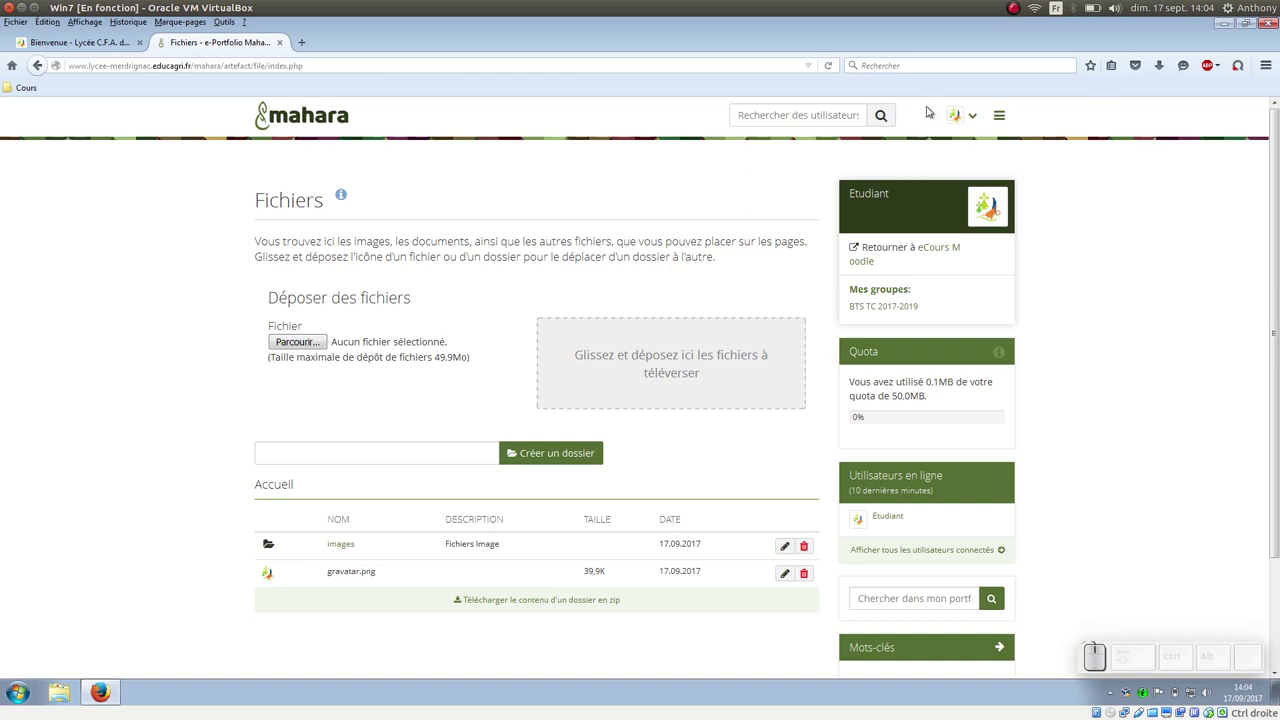
Navigate via the site menu's Portfolio section to the Pages and collections listing
{"action": "left_click", "coordinate": [1002, 123]}
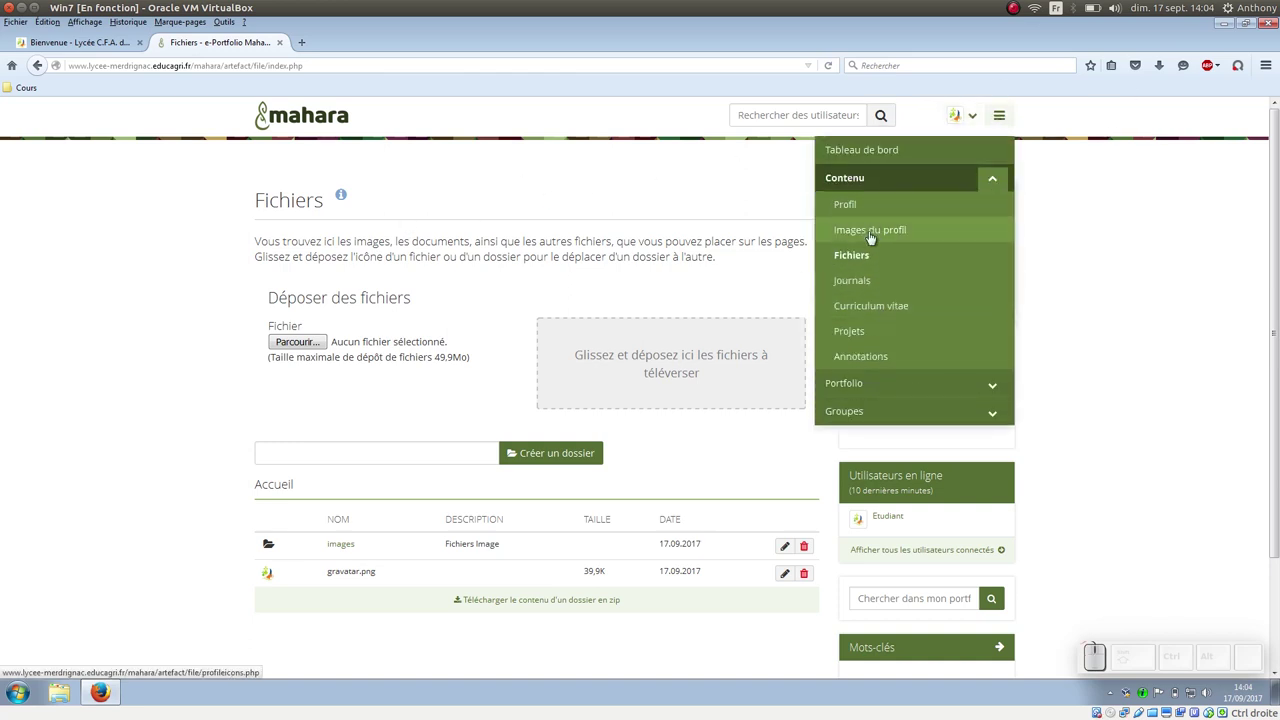
{"action": "left_click", "coordinate": [869, 390]}
{"action": "left_click", "coordinate": [997, 202]}
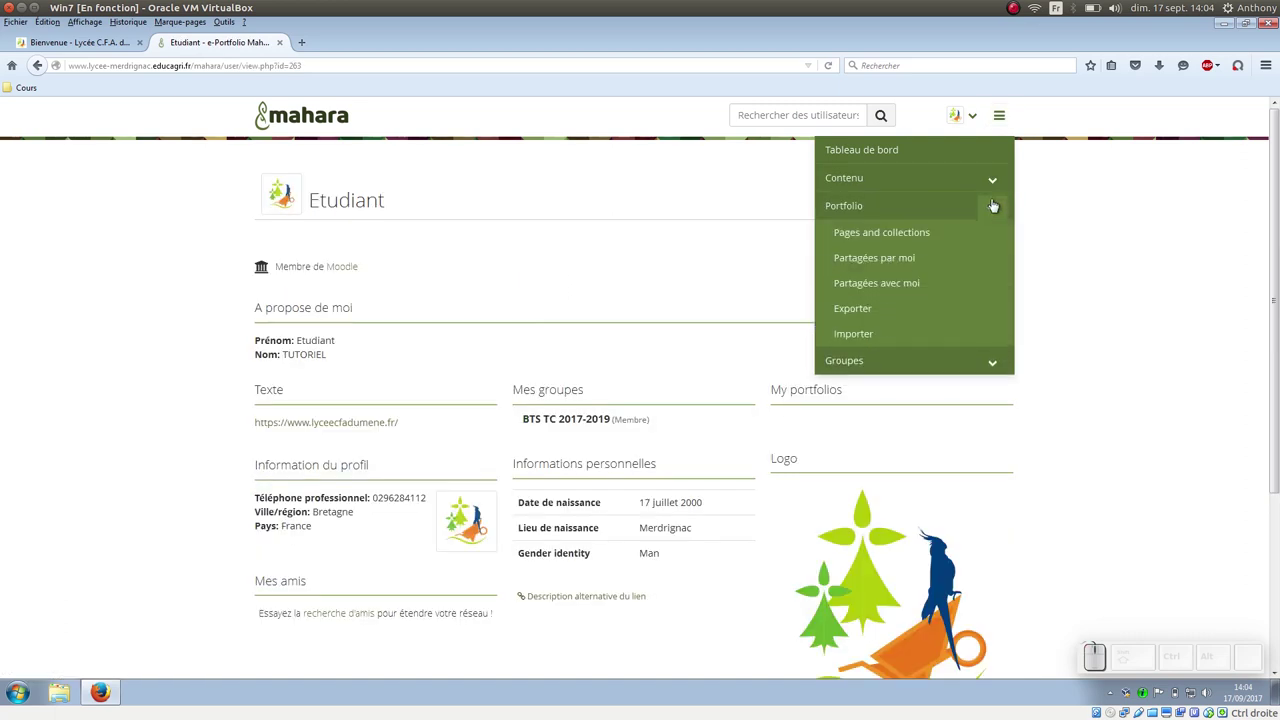
{"action": "left_click", "coordinate": [919, 234]}
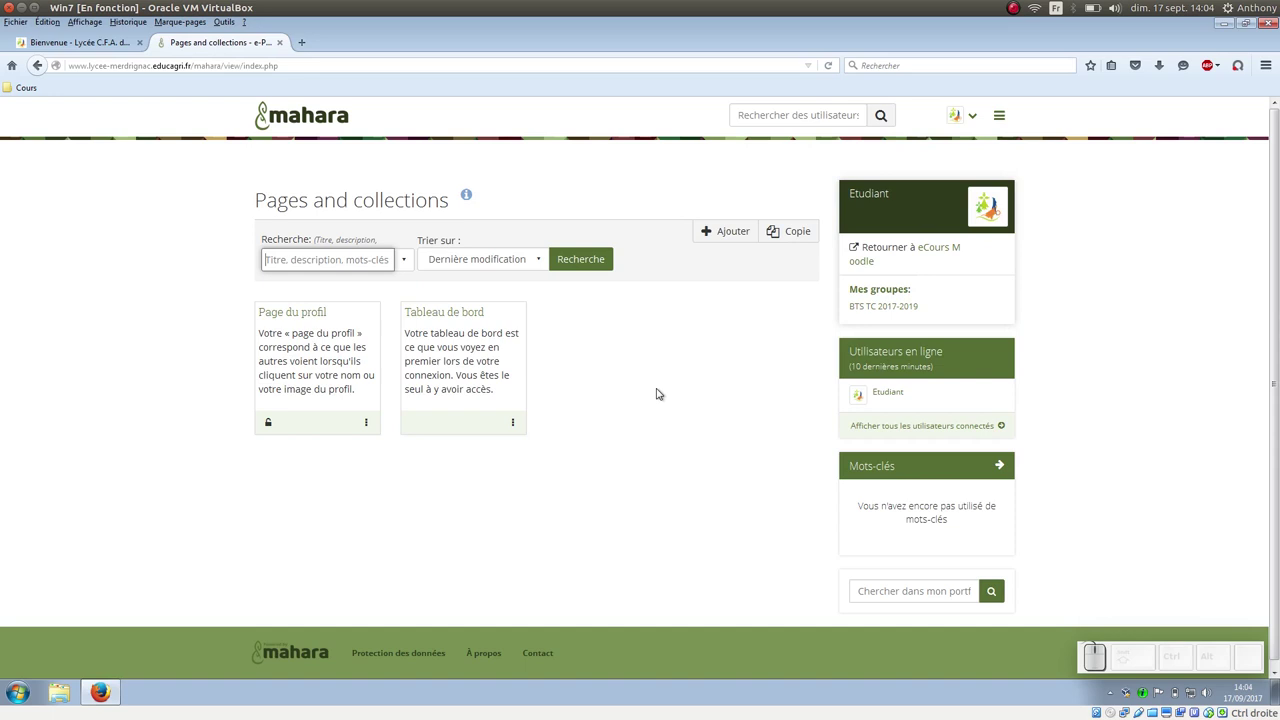
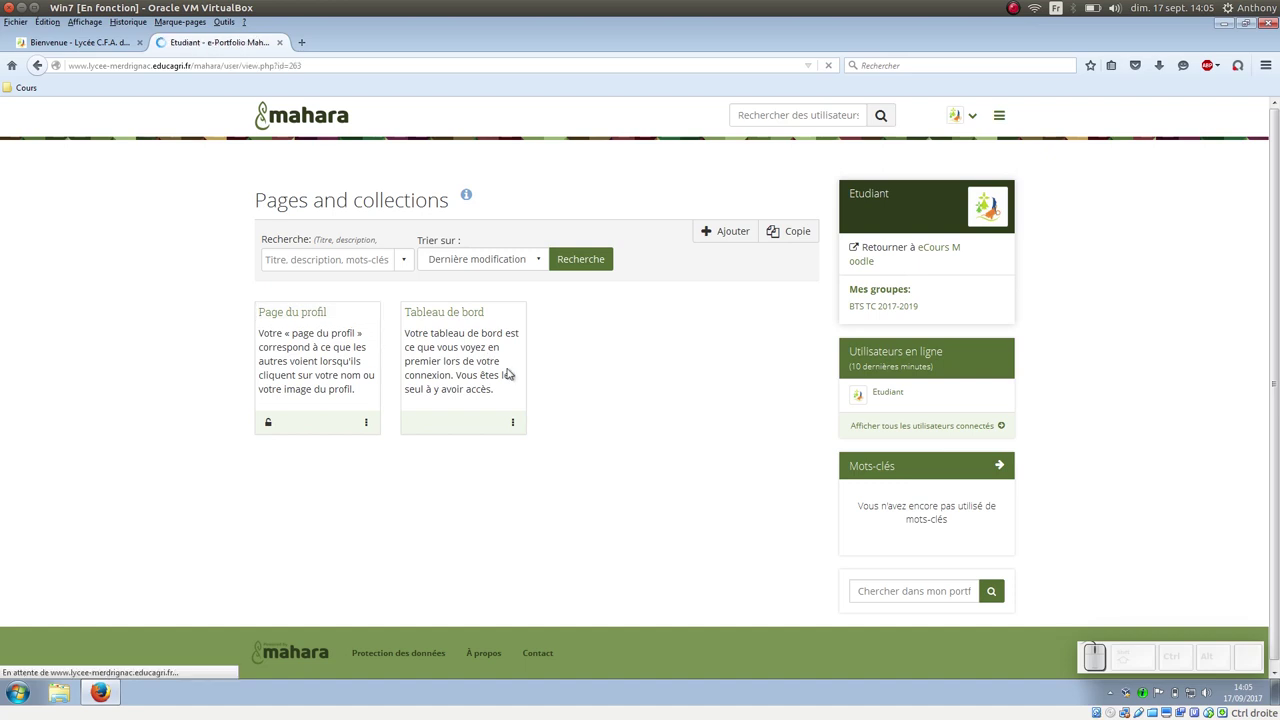
Reopen Page du profil and review its three-column layout down to the Logo image block
{"action": "left_click", "coordinate": [934, 239]}
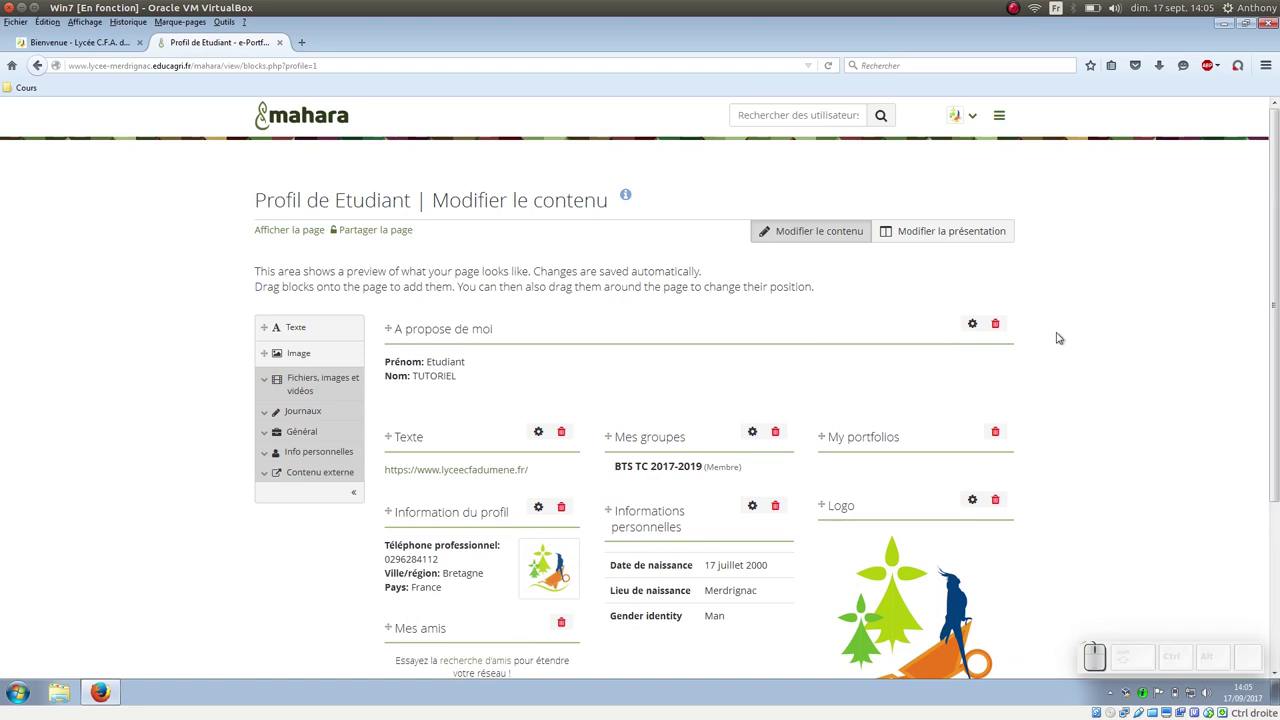
{"action": "scroll", "scroll_direction": "down", "scroll_amount": 3}
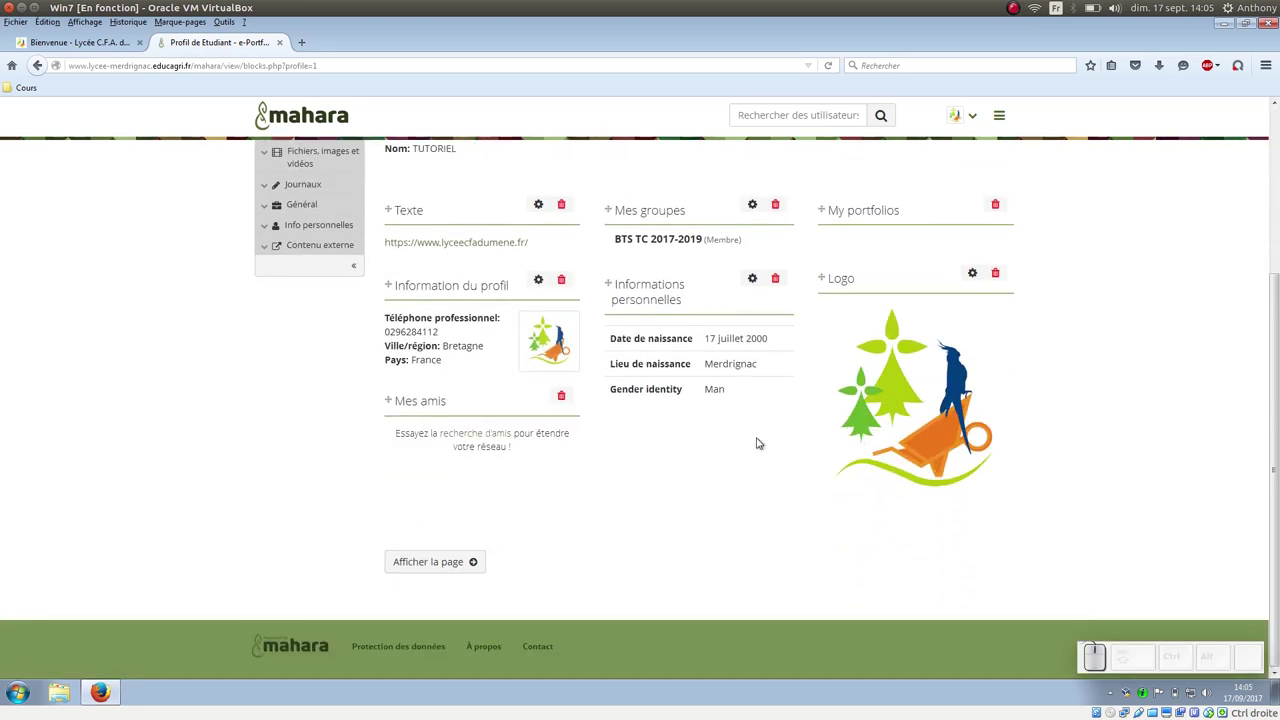